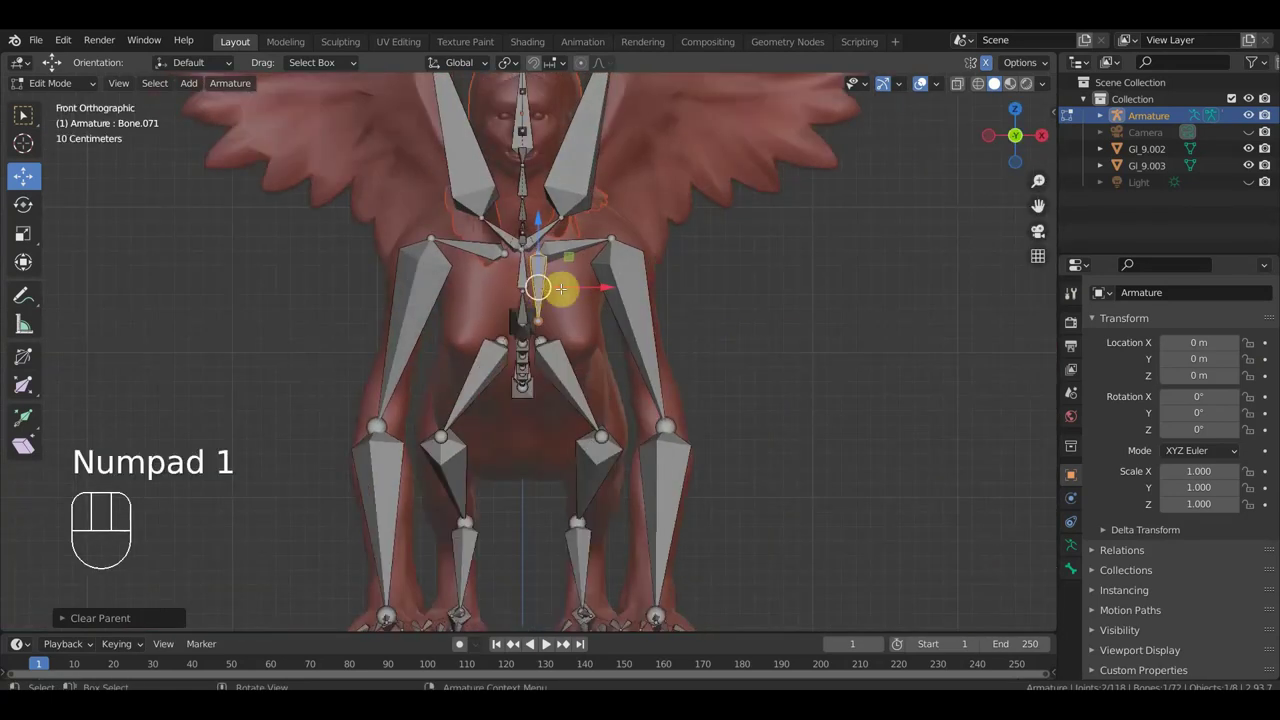
Move the new chest bone into place over the breast and check it from Front view.
key(g)
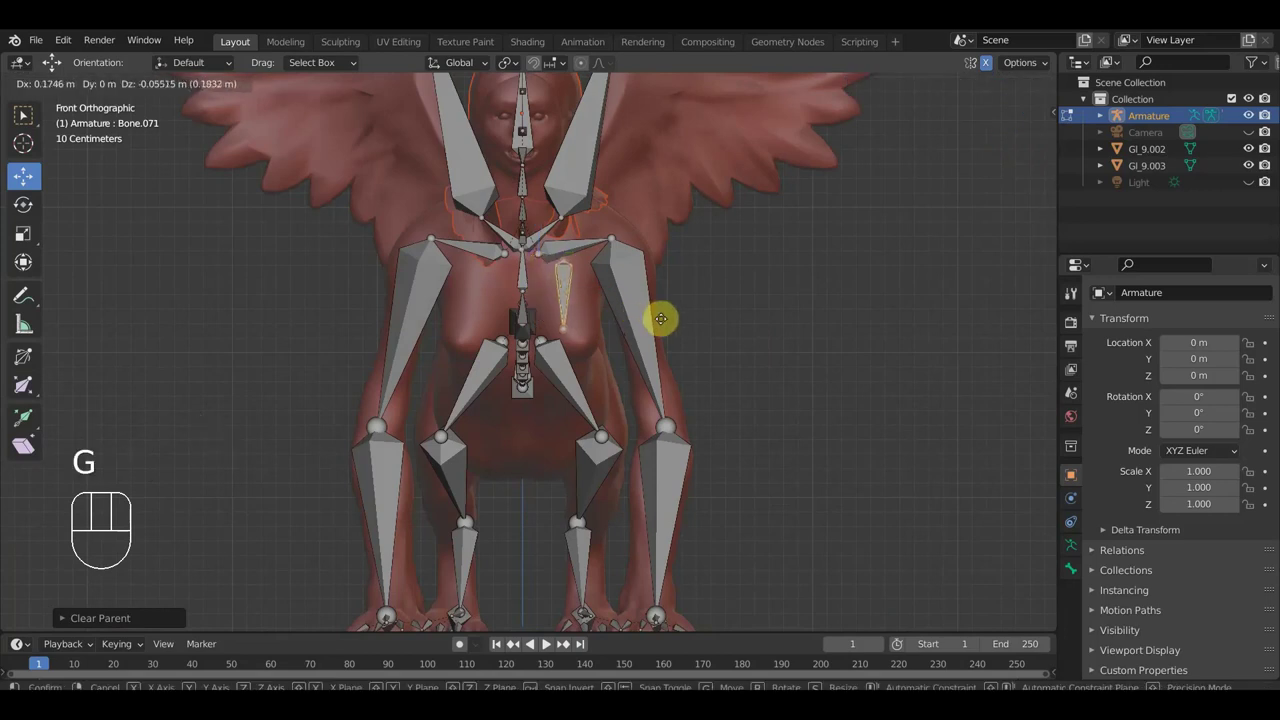
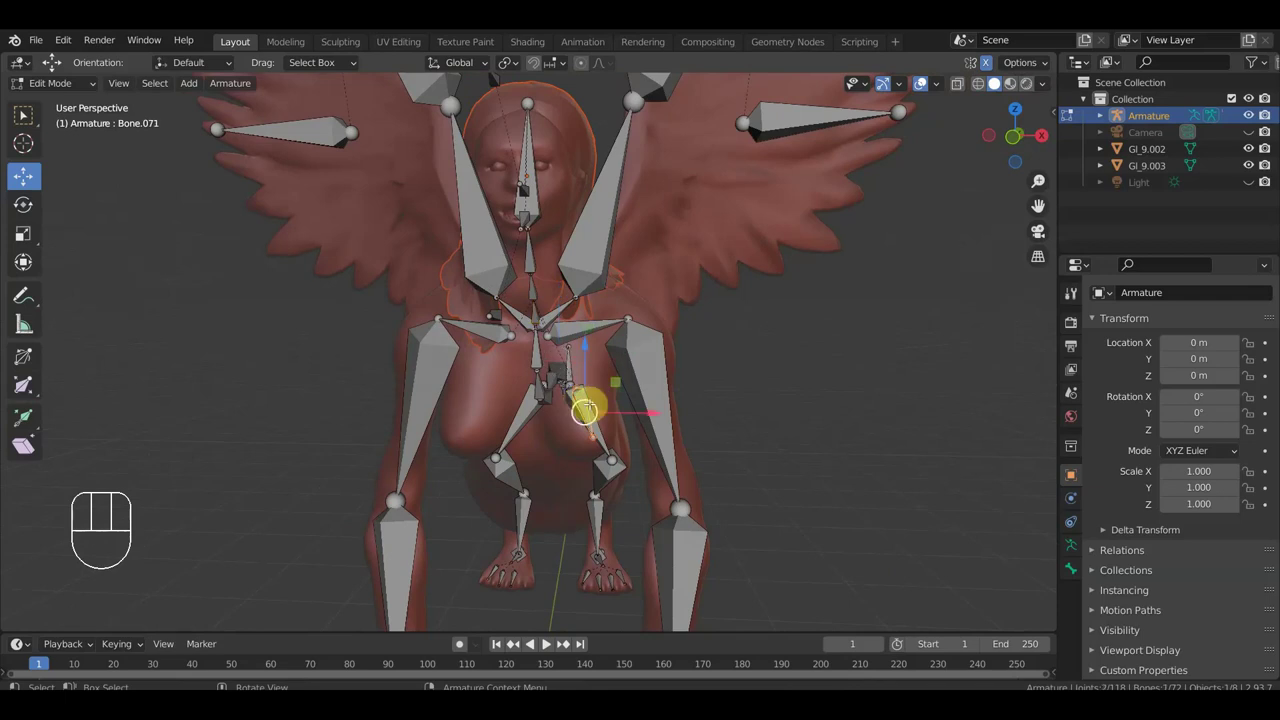
key(KP_1)
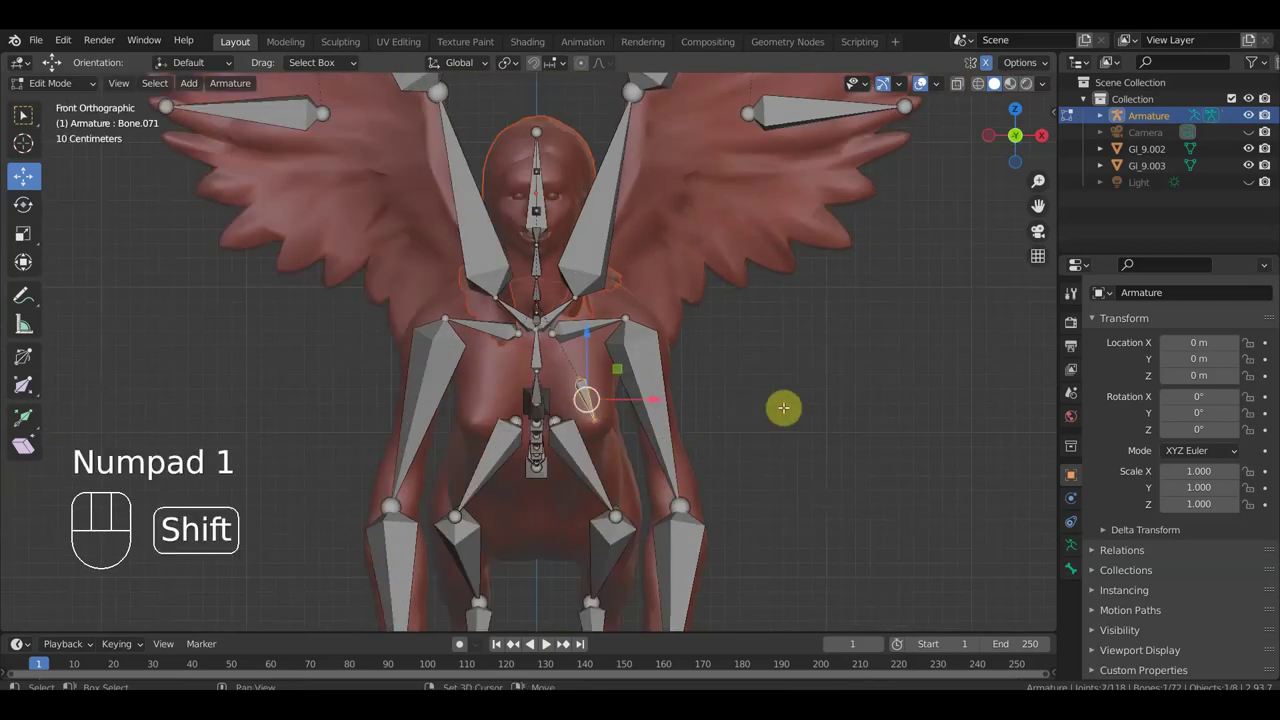
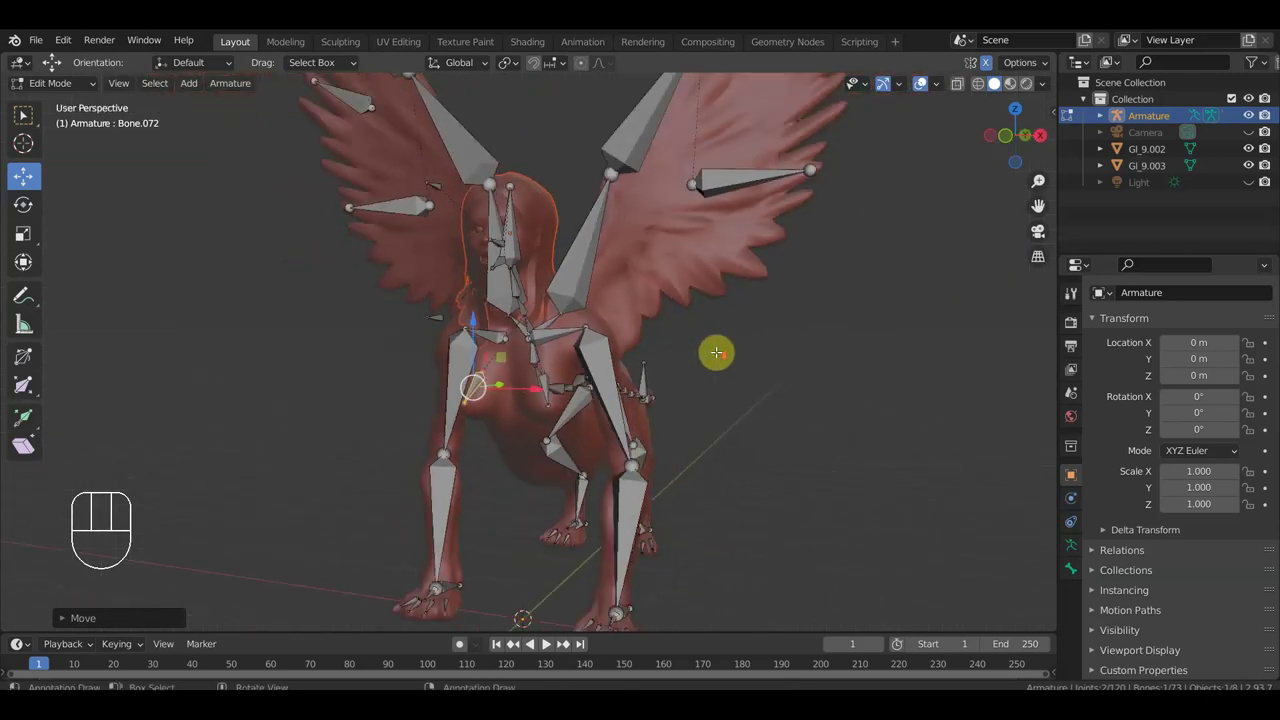
Switch to Object Mode and select the sphinx body mesh, armature and wing meshes.
click(73, 90)
drag(659, 298, 629, 323)
click(564, 362)
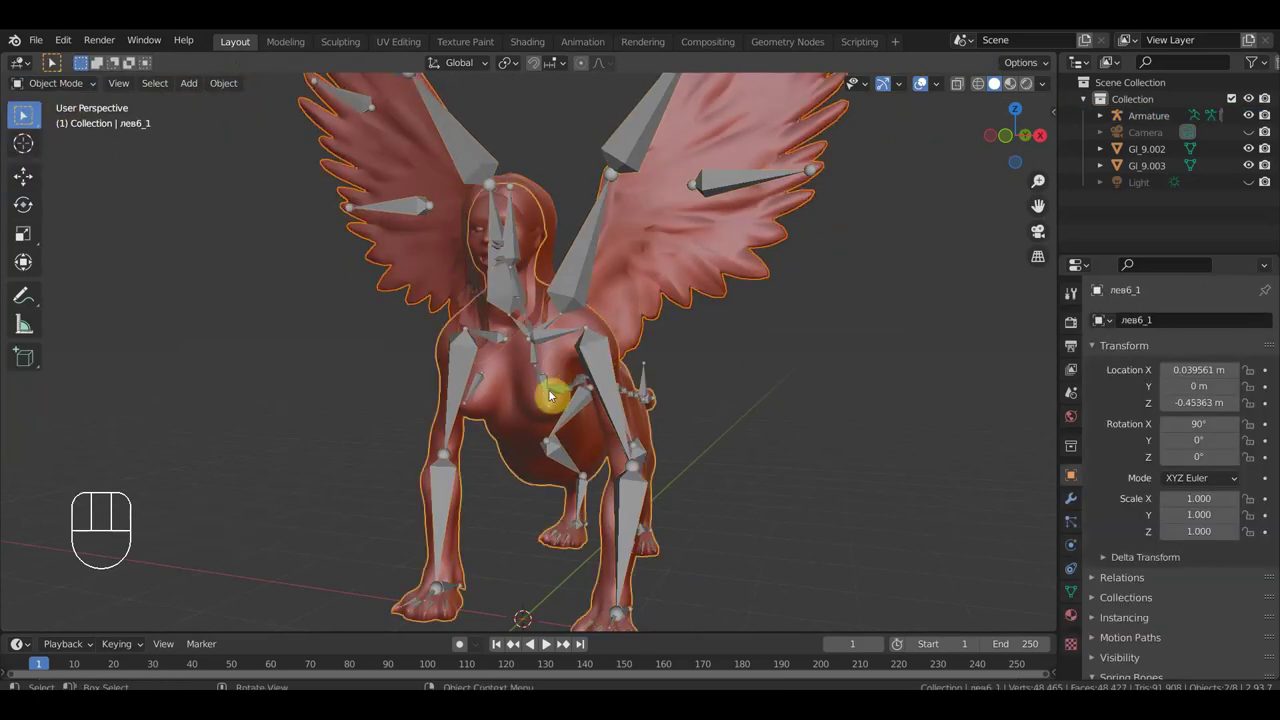
click(548, 387)
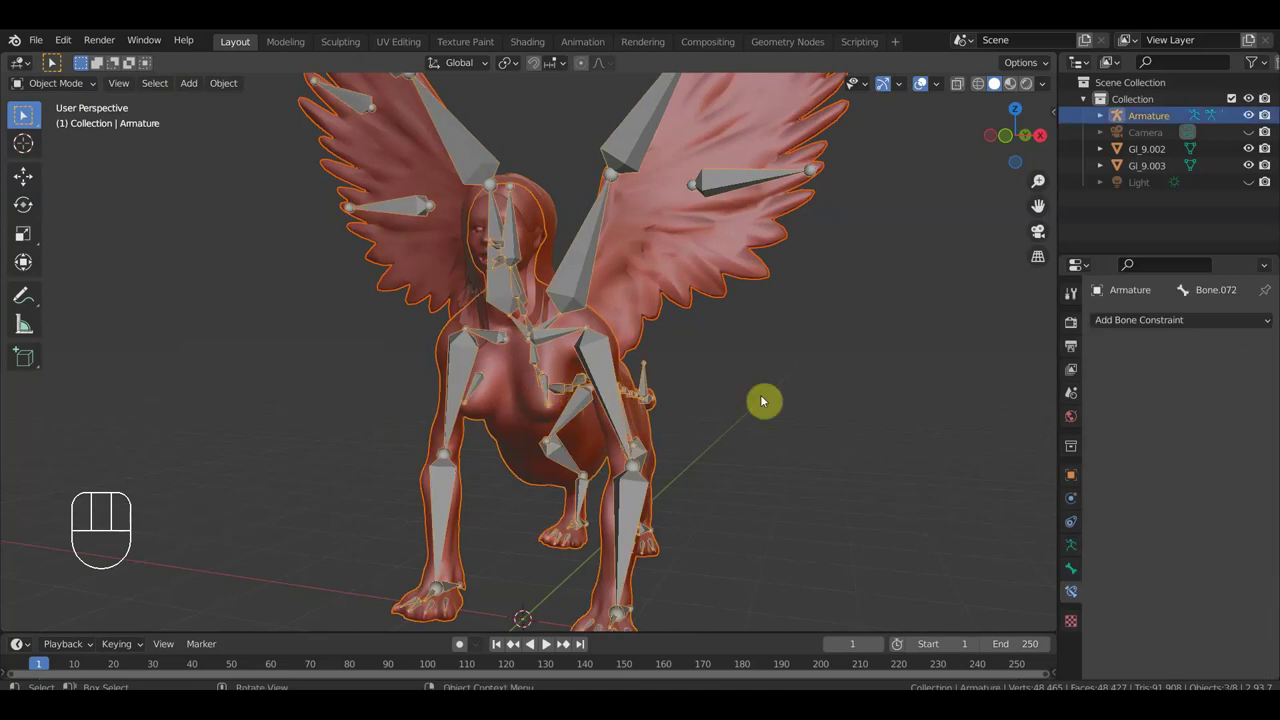
click(773, 398)
click(671, 272)
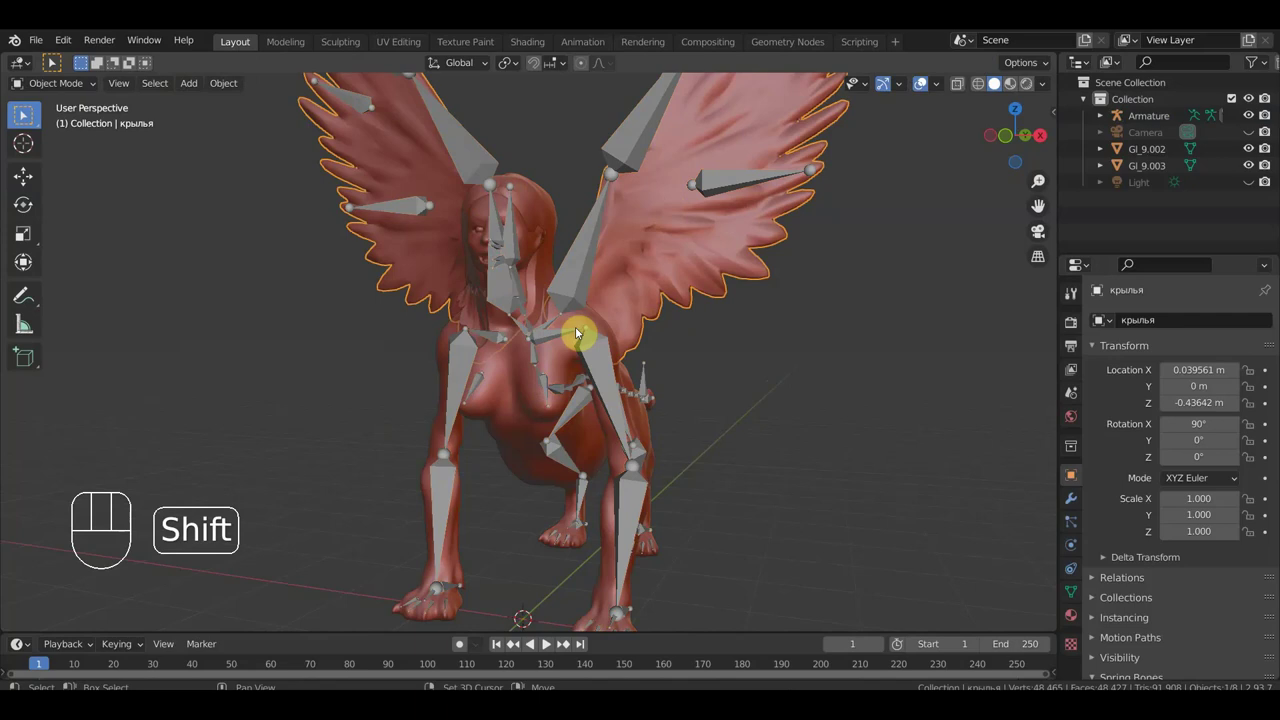
Reselect the wing and body meshes with the armature added last as the active object.
click(593, 319)
click(601, 318)
click(595, 320)
click(645, 283)
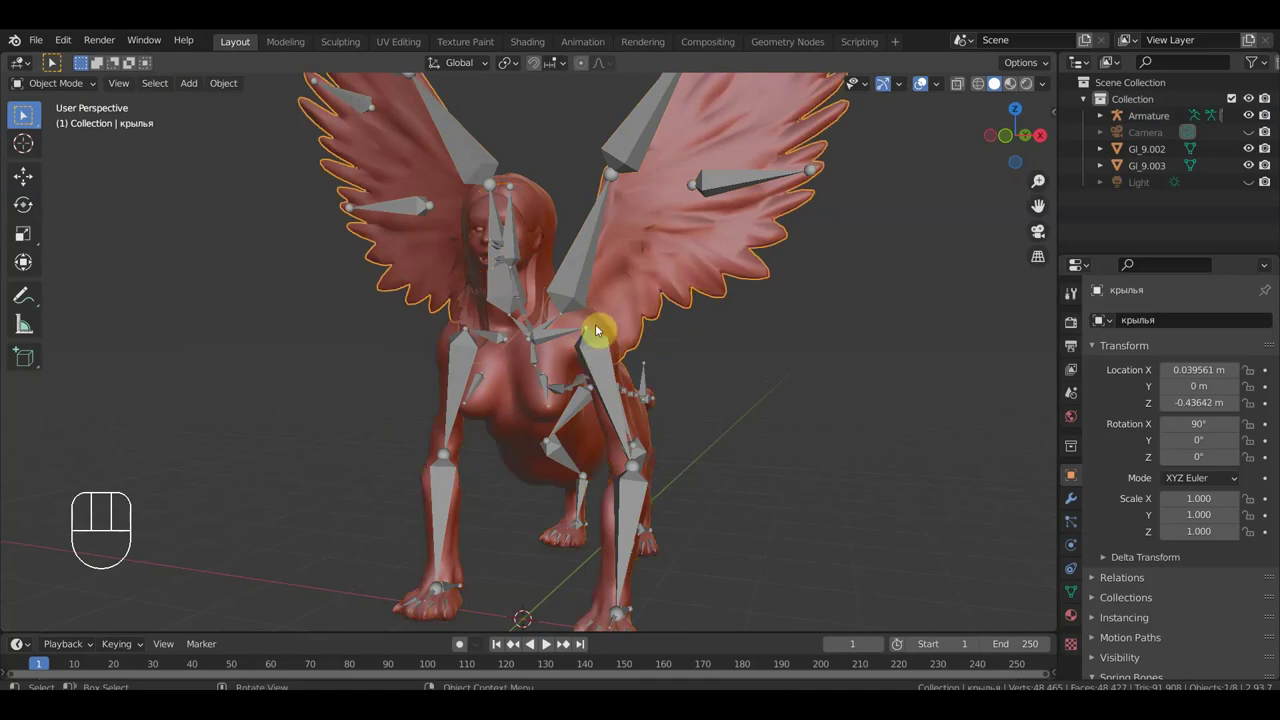
click(570, 354)
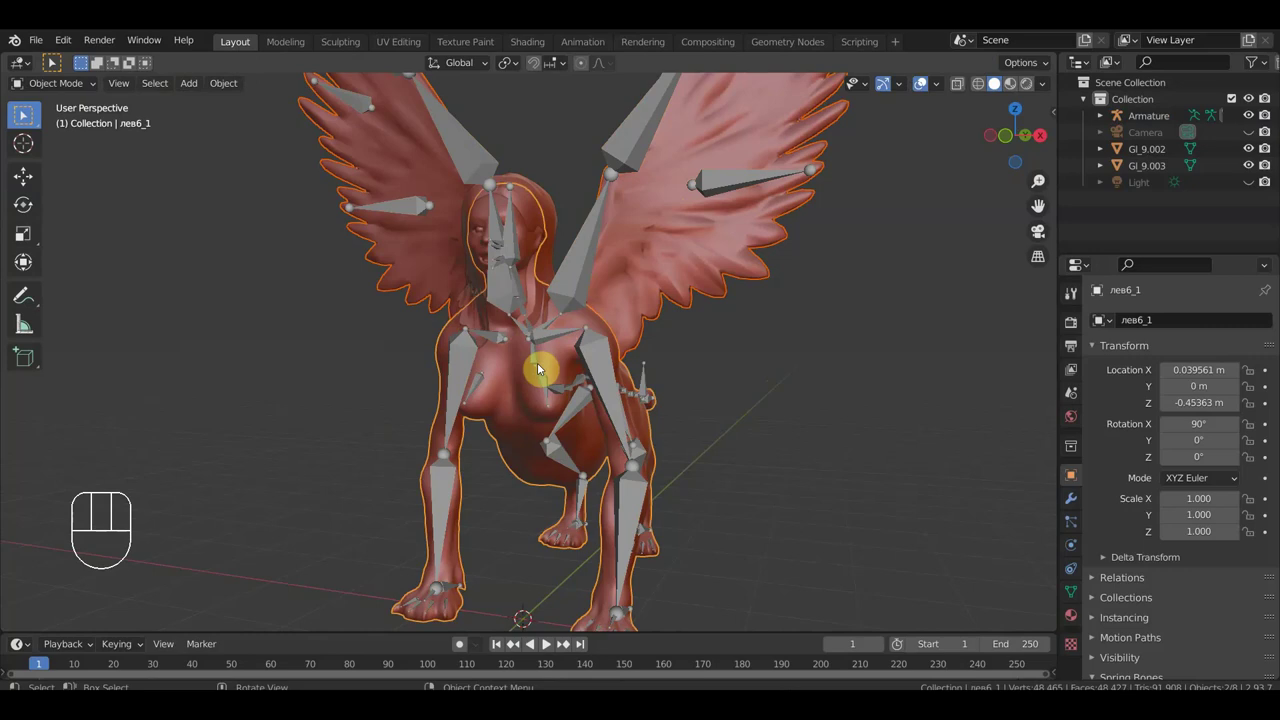
click(548, 387)
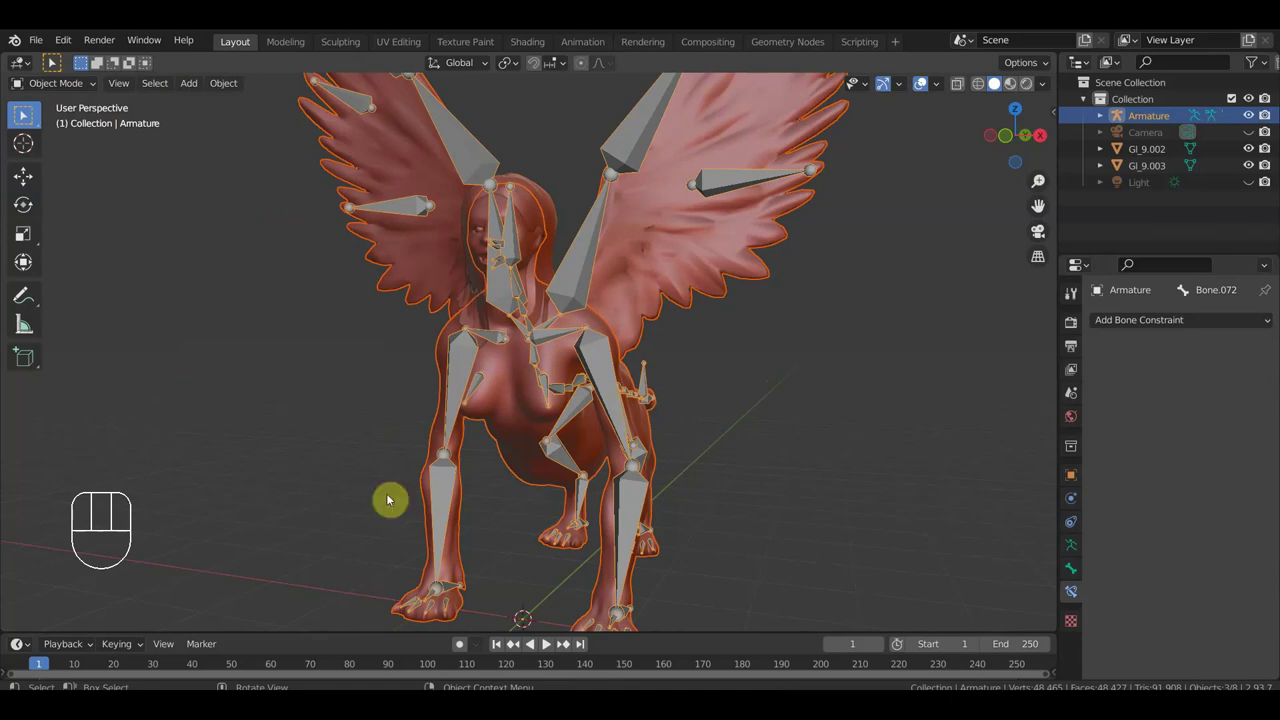
Parent the meshes to the armature With Automatic Weights and view the sphinx from the front.
key(ctrl+p)
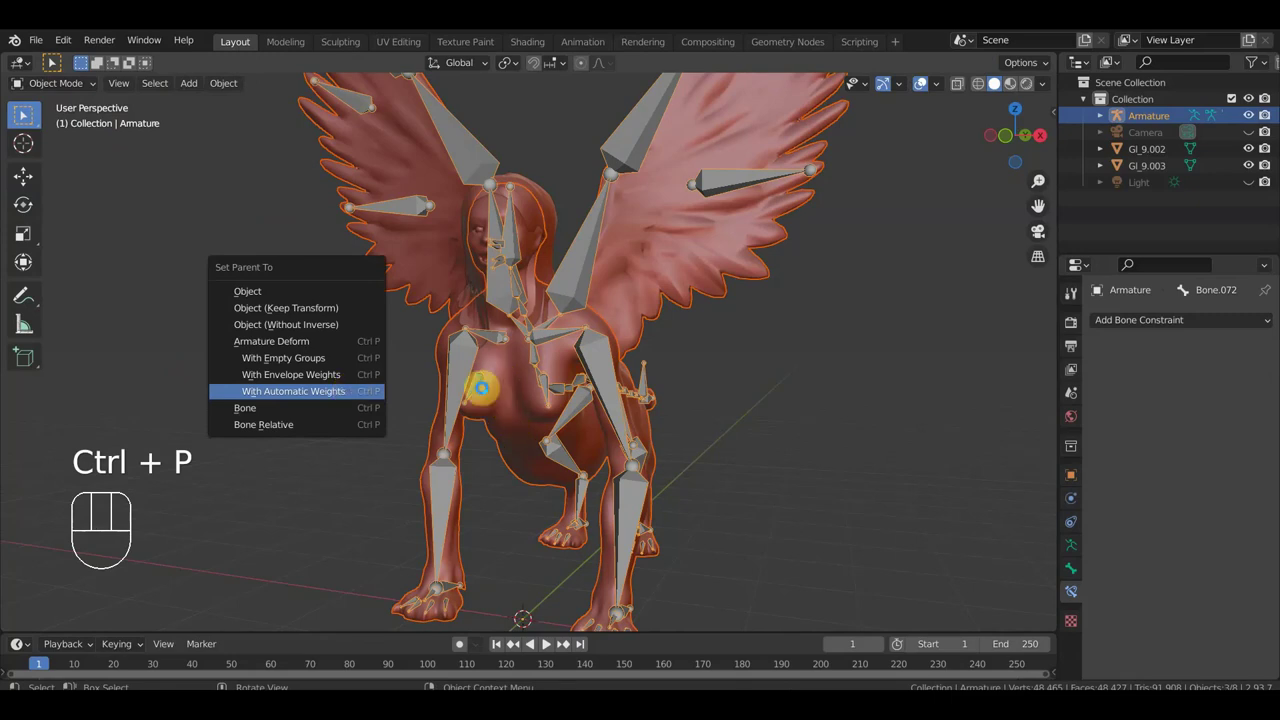
drag(532, 397, 561, 393)
middle_click(555, 393)
drag(564, 386, 574, 376)
click(574, 381)
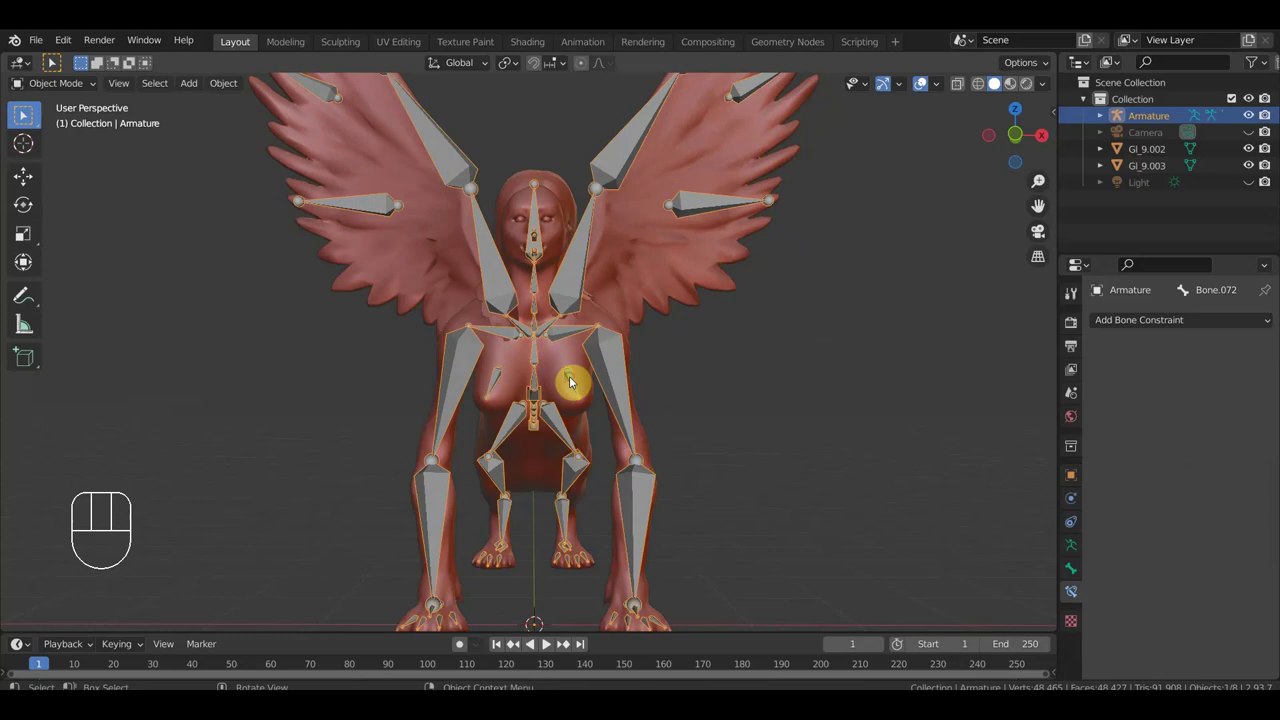
click(573, 359)
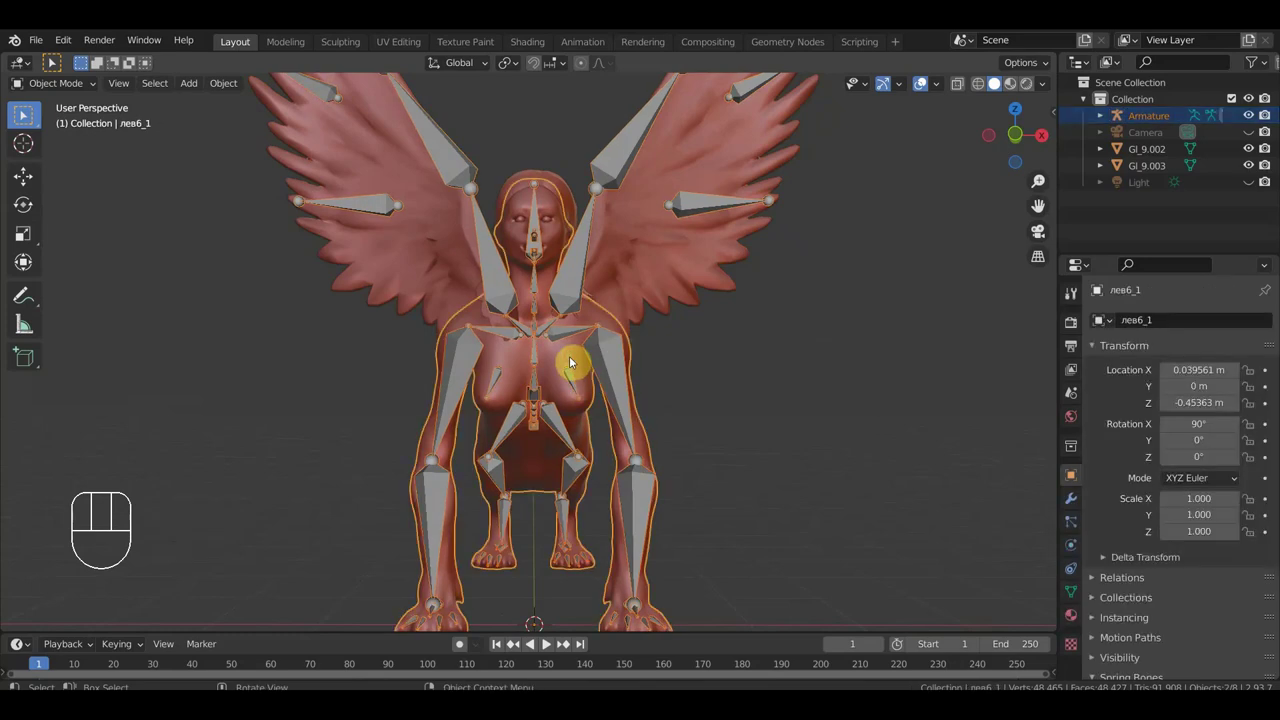
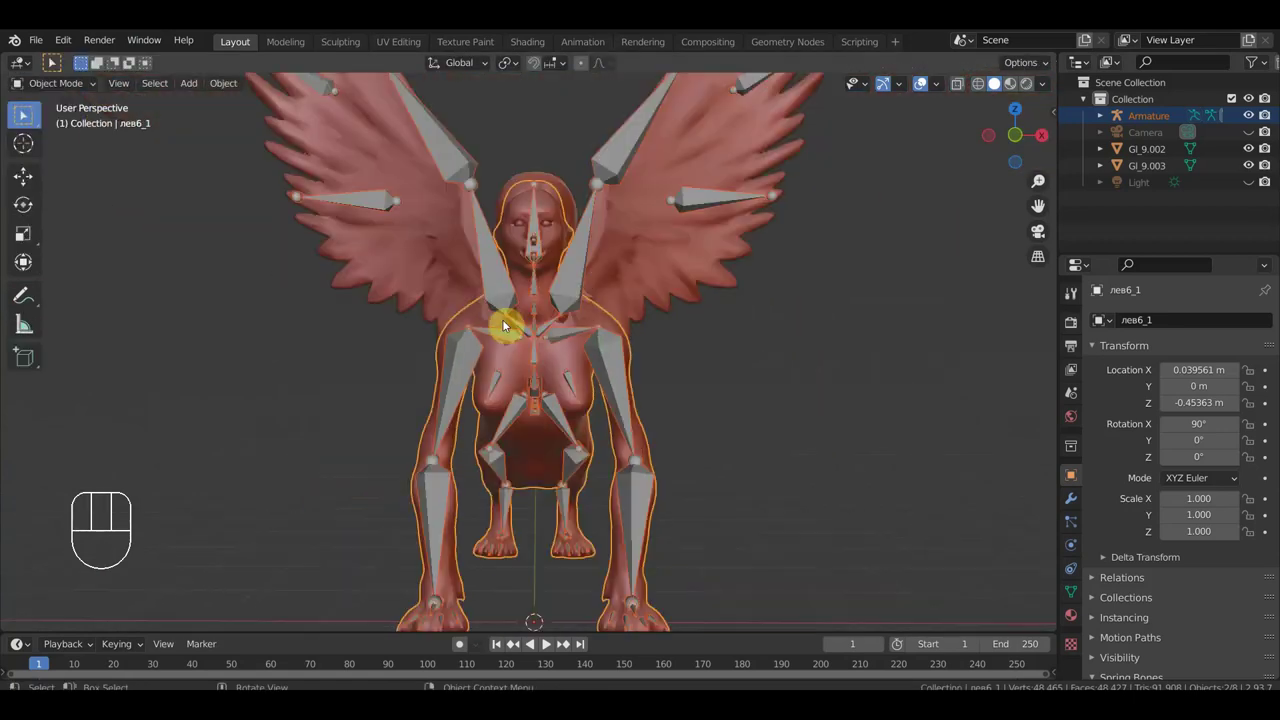
drag(721, 366, 706, 329)
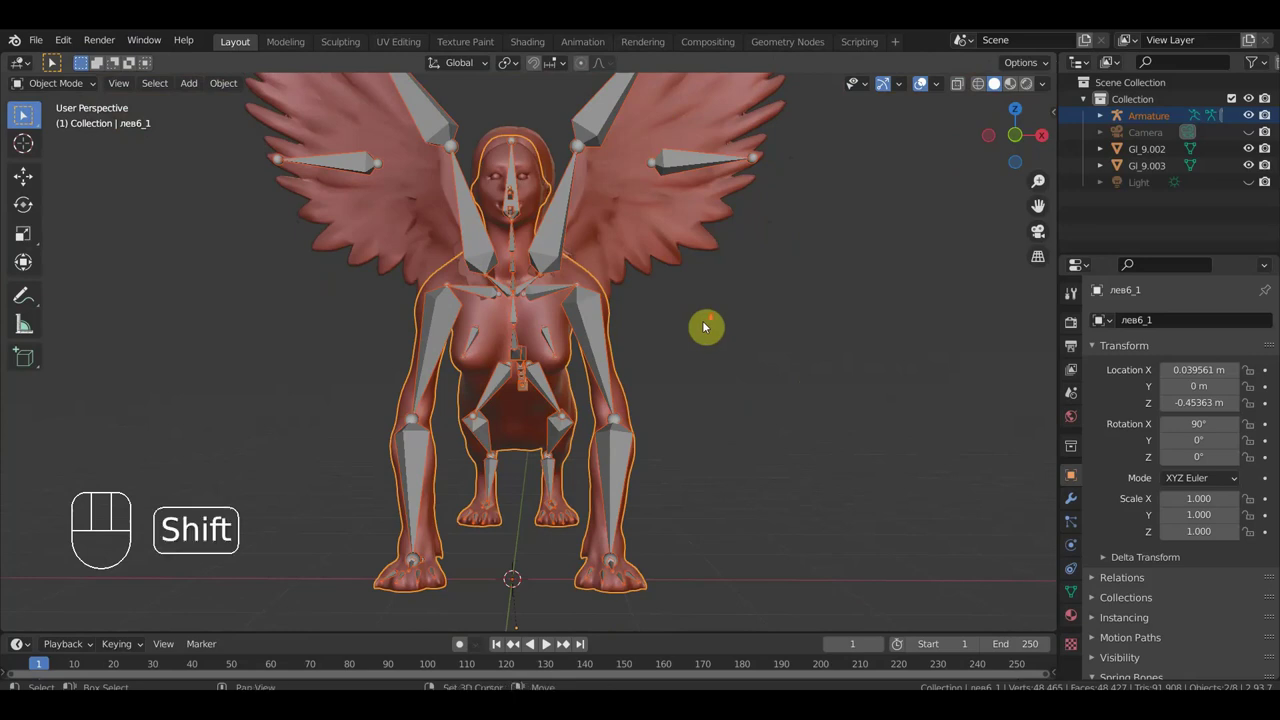
middle_click(730, 352)
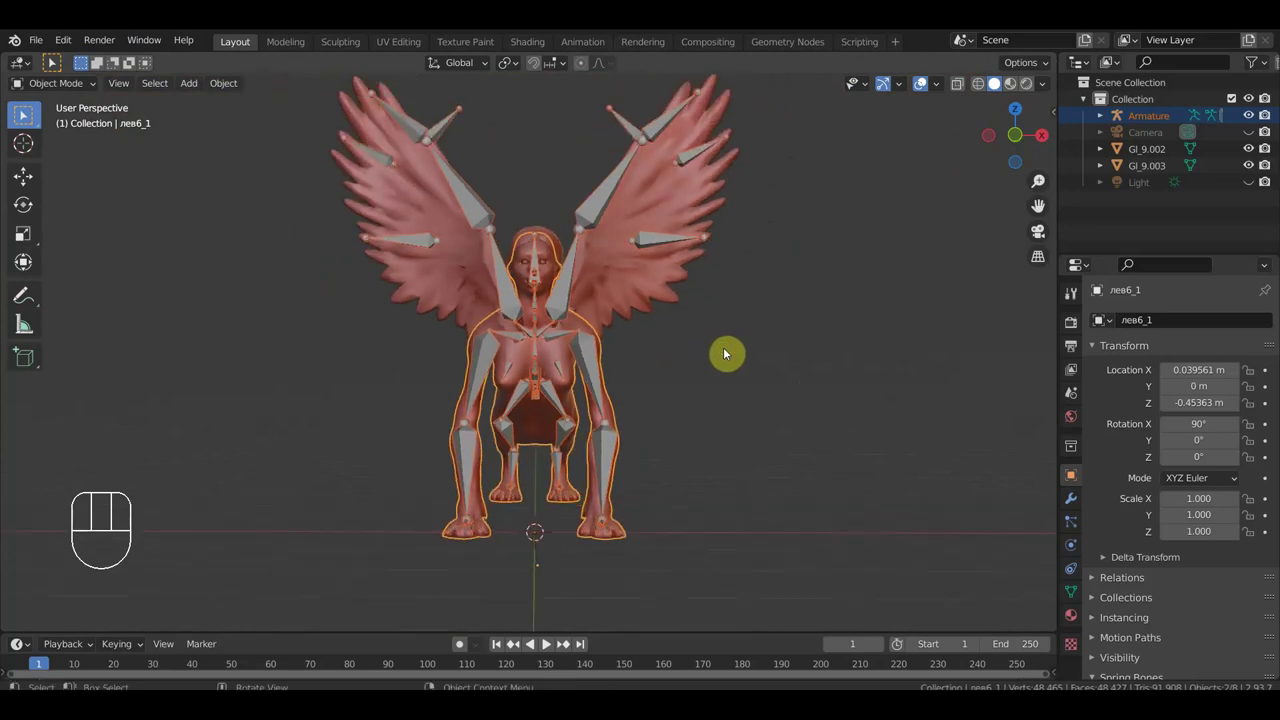
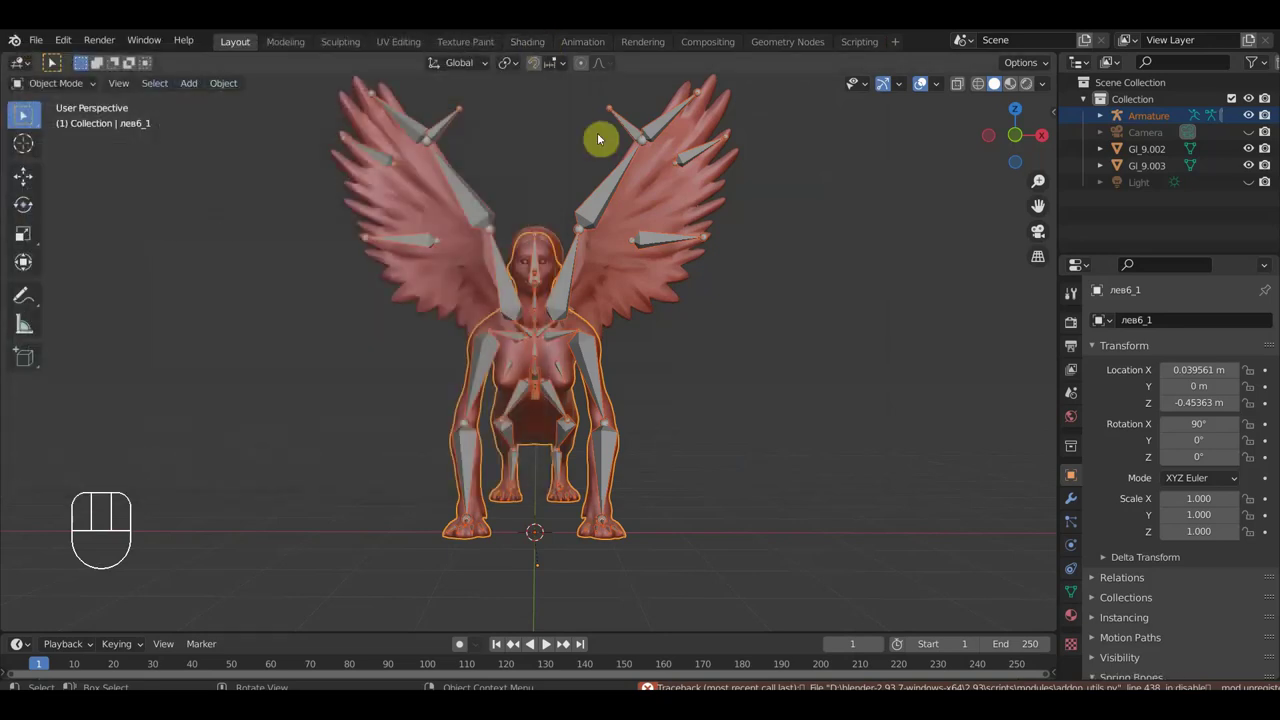
Enter Pose Mode and zoom in on the sphinx's chest bones from an angled view.
drag(800, 426, 762, 419)
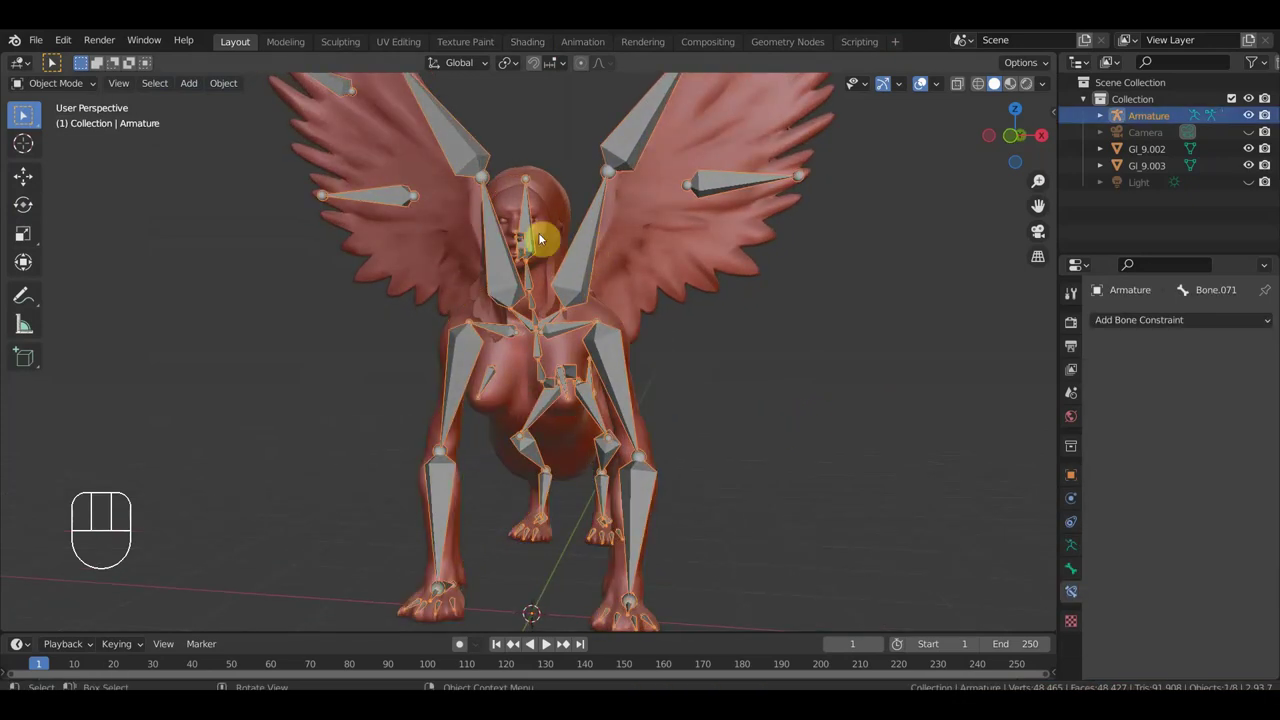
drag(56, 86, 200, 226)
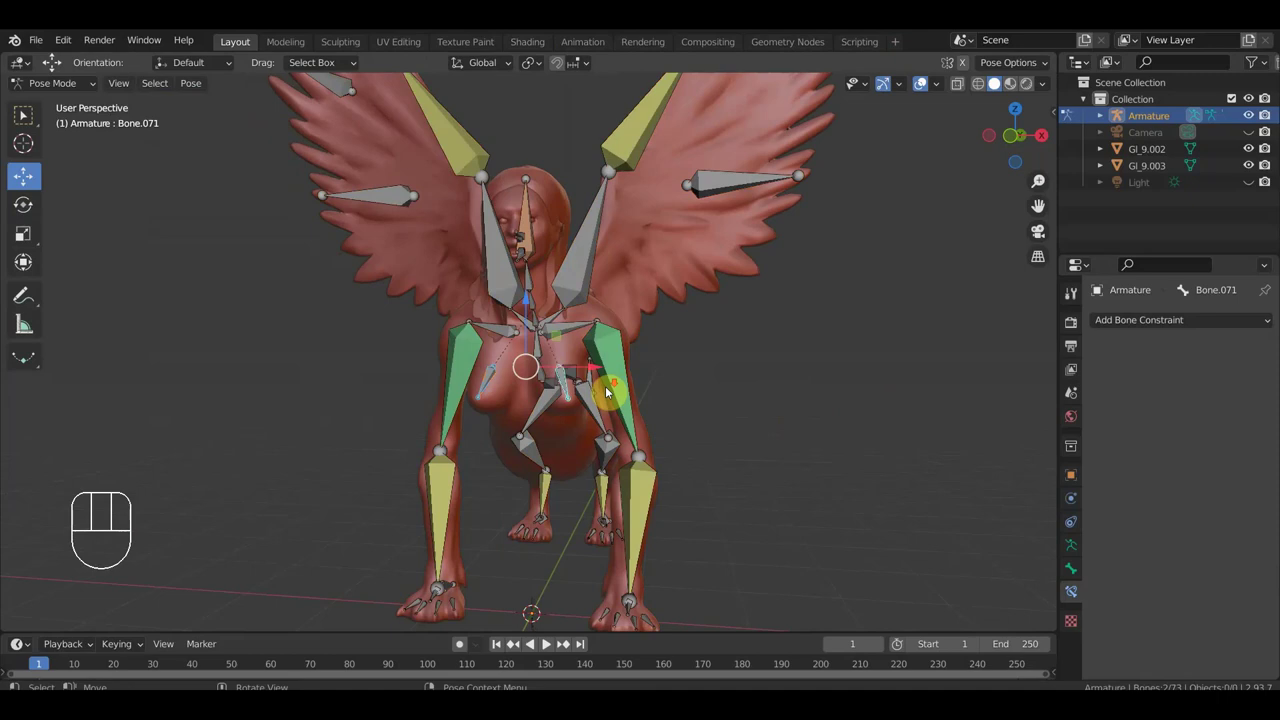
drag(583, 391, 601, 395)
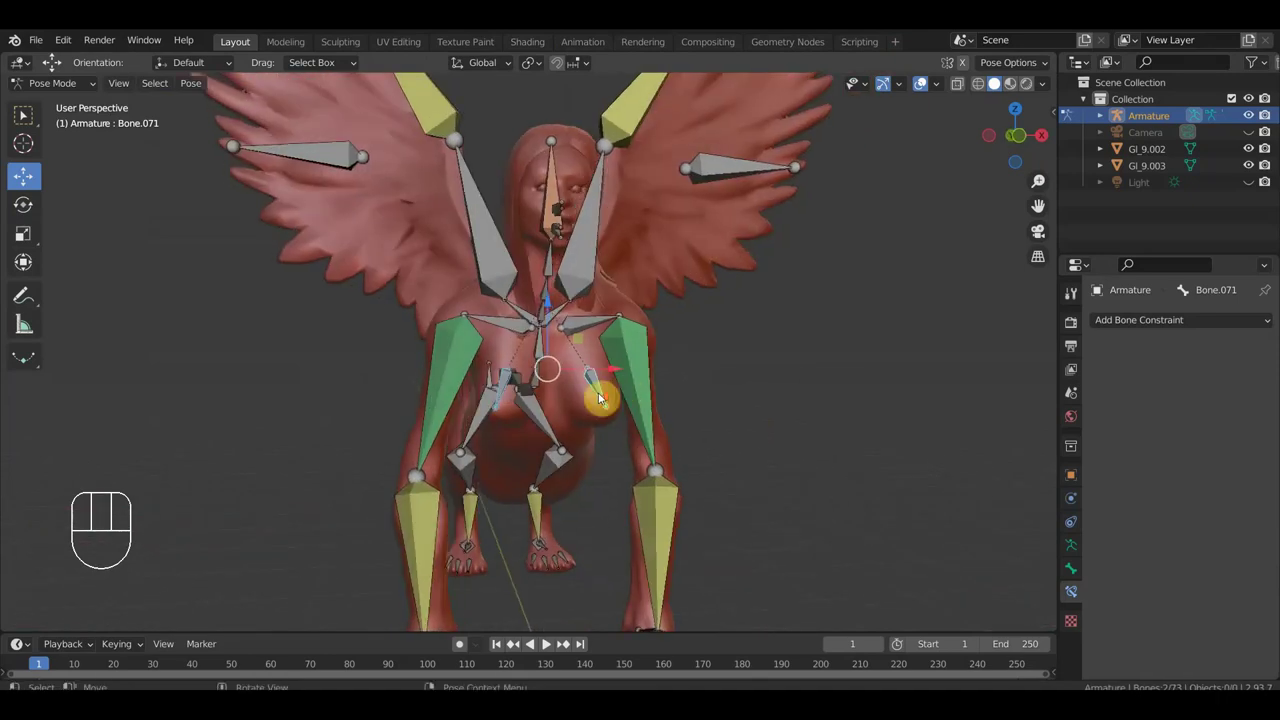
drag(581, 405, 580, 405)
drag(613, 405, 836, 396)
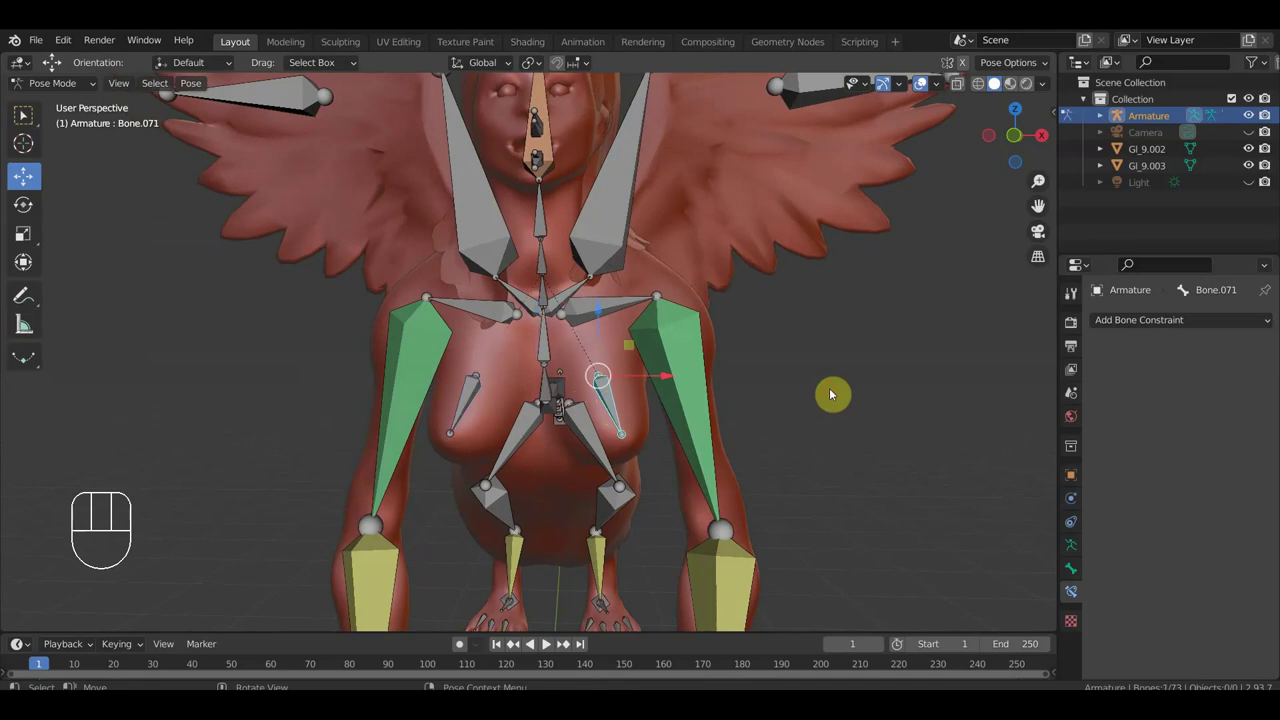
Select both chest bones and bring up the Spring Bones panel in Bone properties.
click(610, 398)
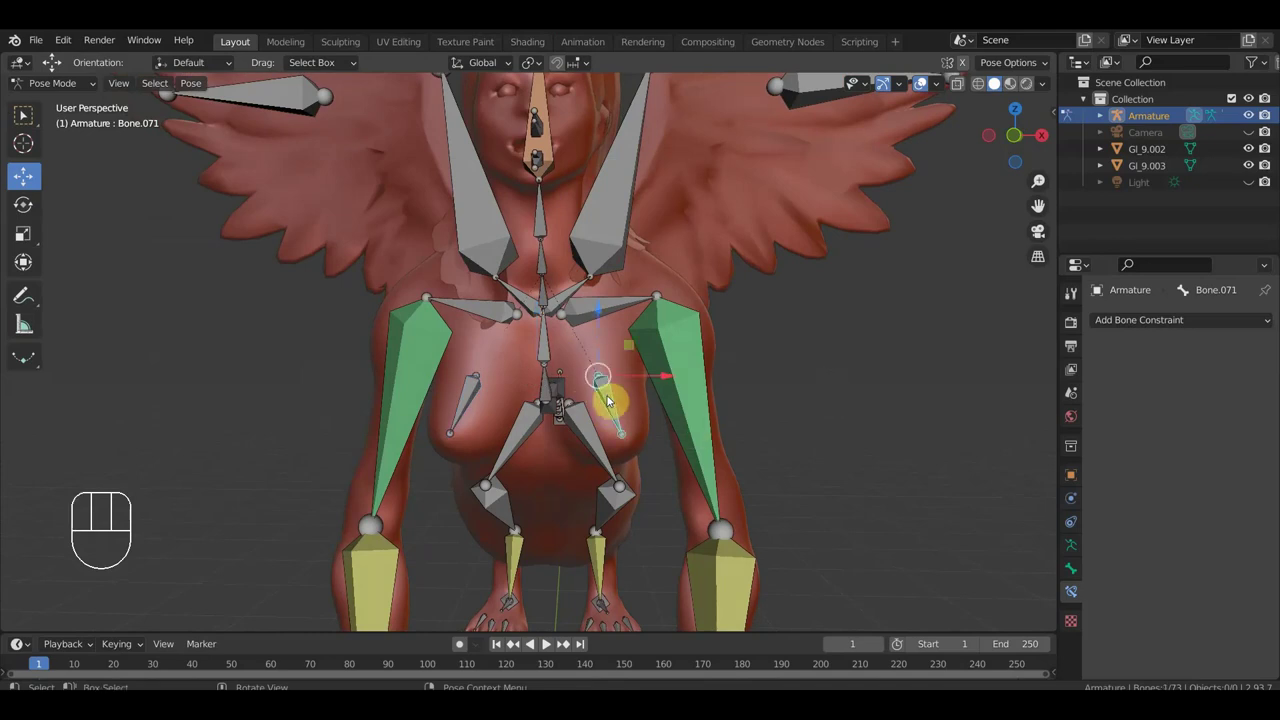
click(468, 397)
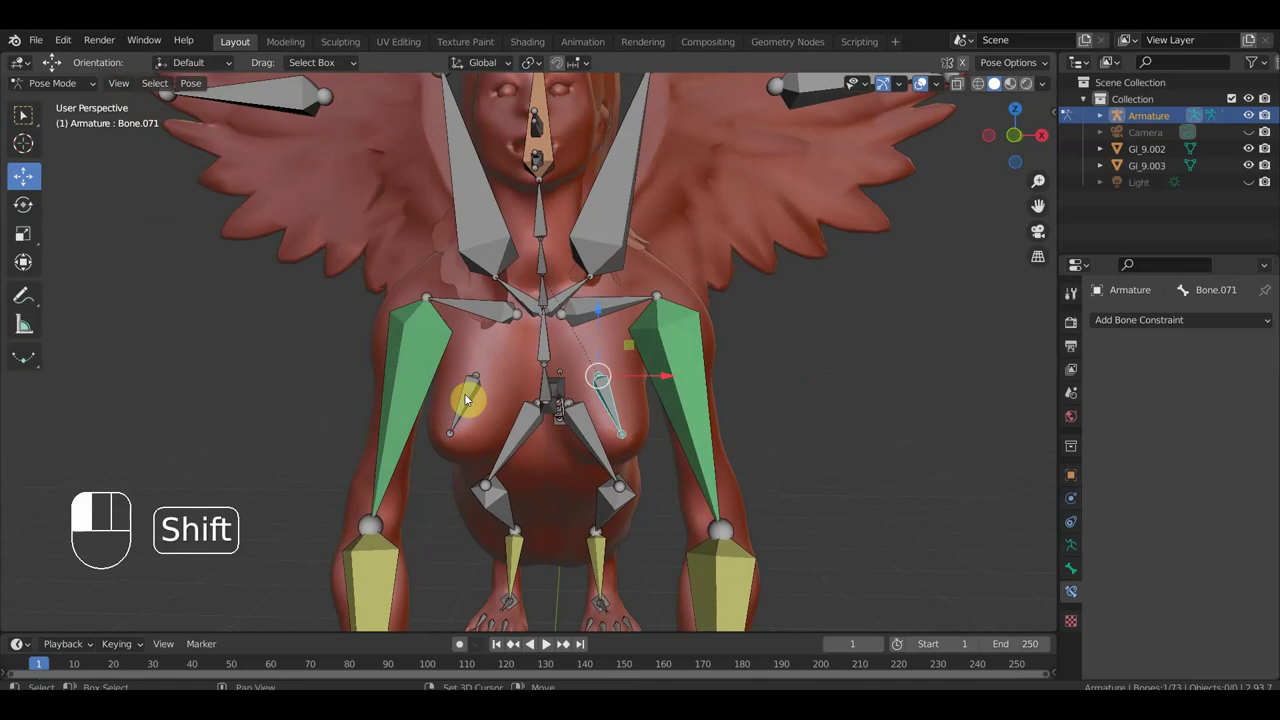
drag(847, 437, 831, 440)
Enable Spring and Rotation on both chest bones in the Spring Bones panel.
click(1074, 574)
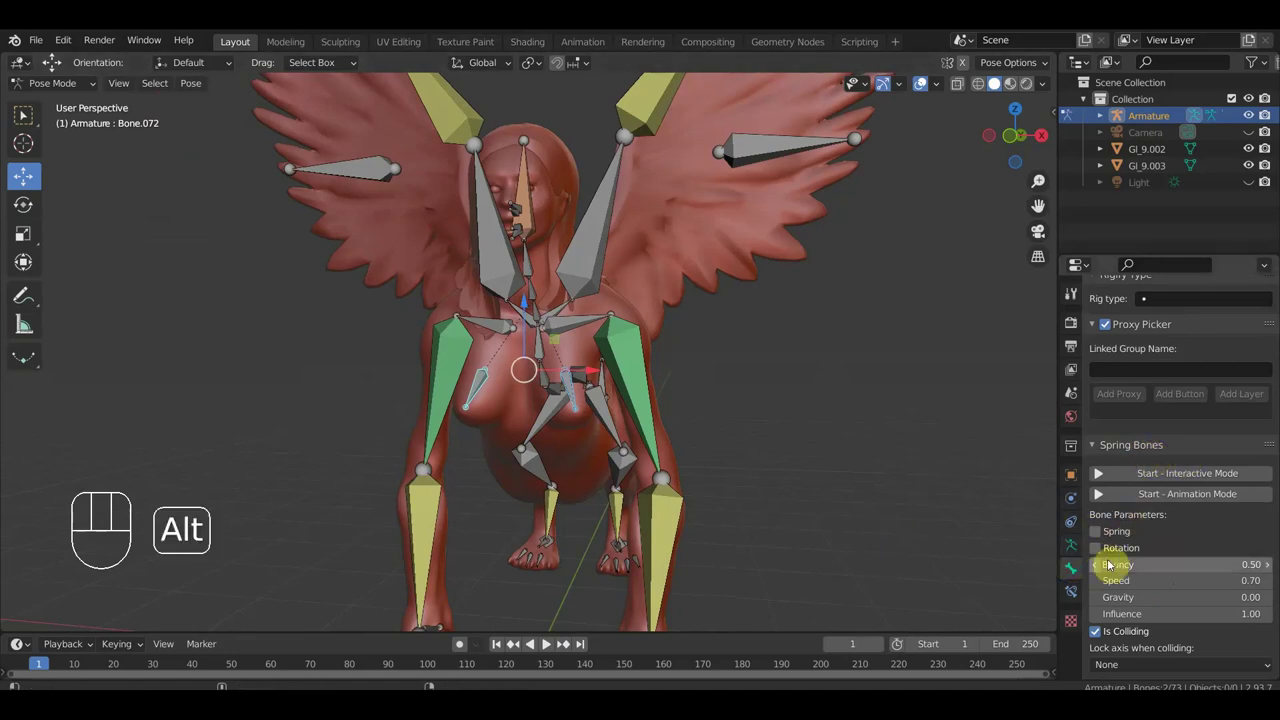
click(1097, 549)
click(1101, 536)
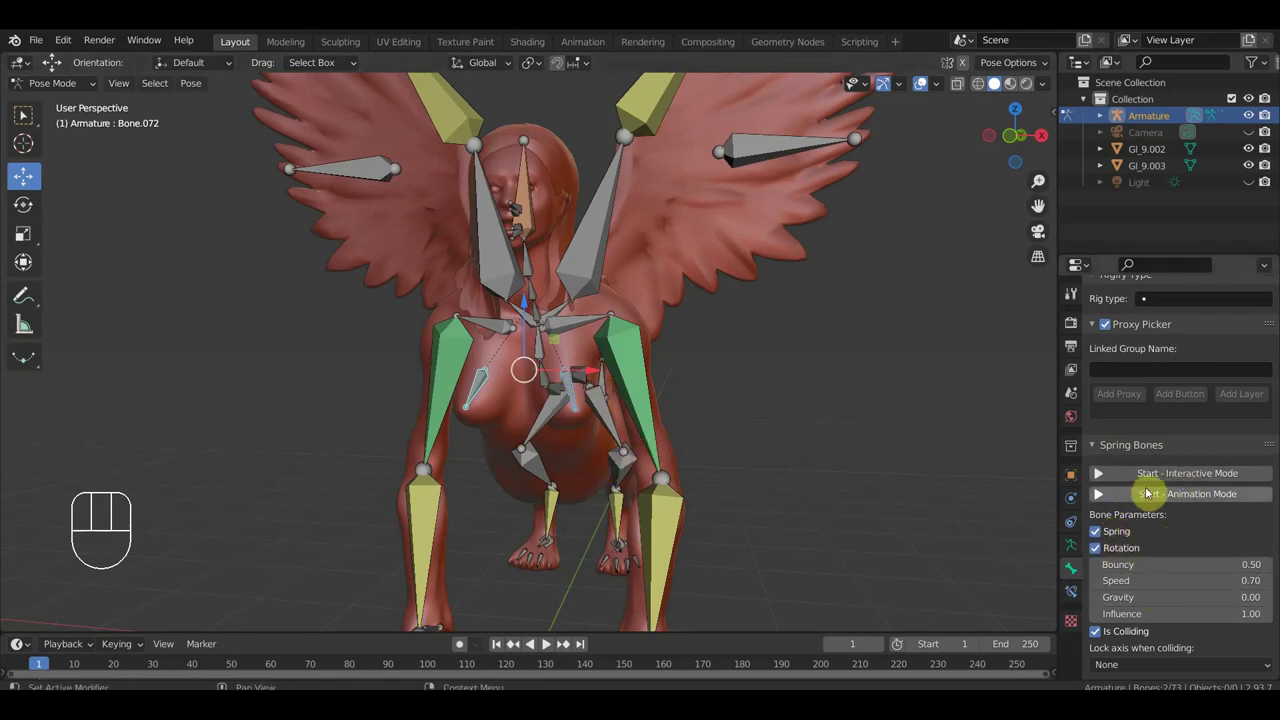
Start the spring-bone simulation in Animation Mode and view the sphinx from the side.
drag(860, 465, 848, 474)
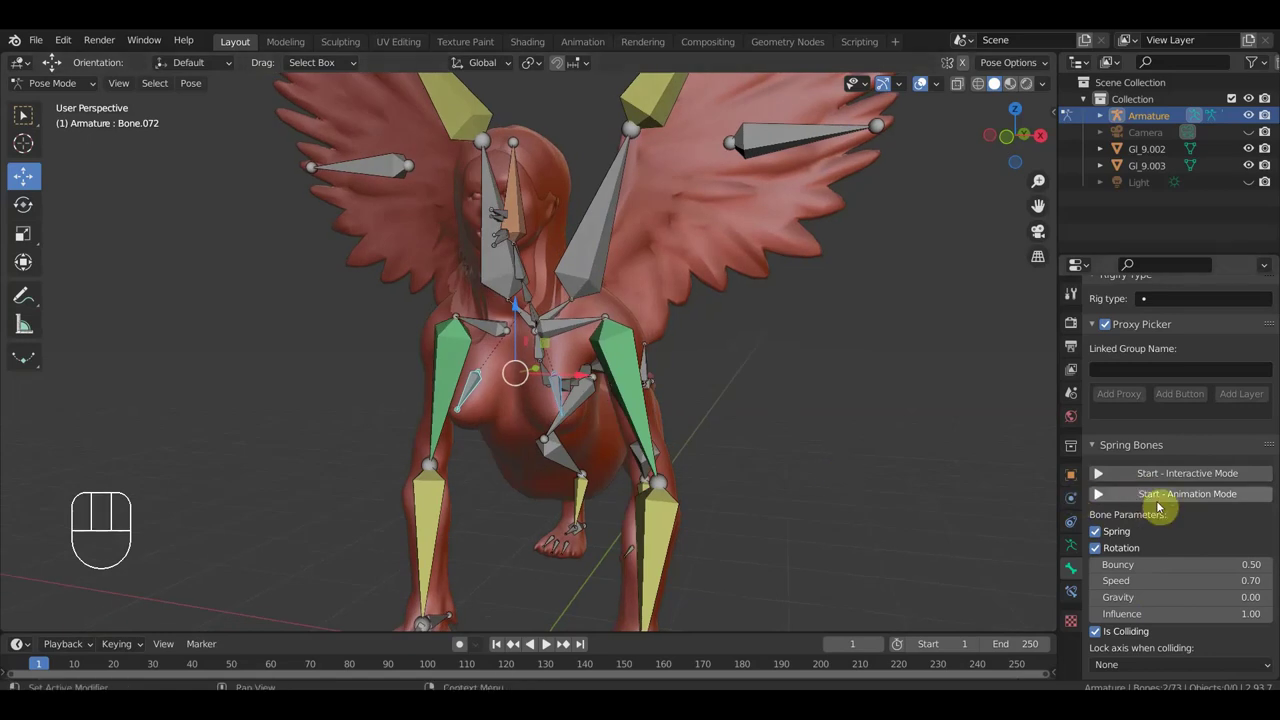
click(1180, 504)
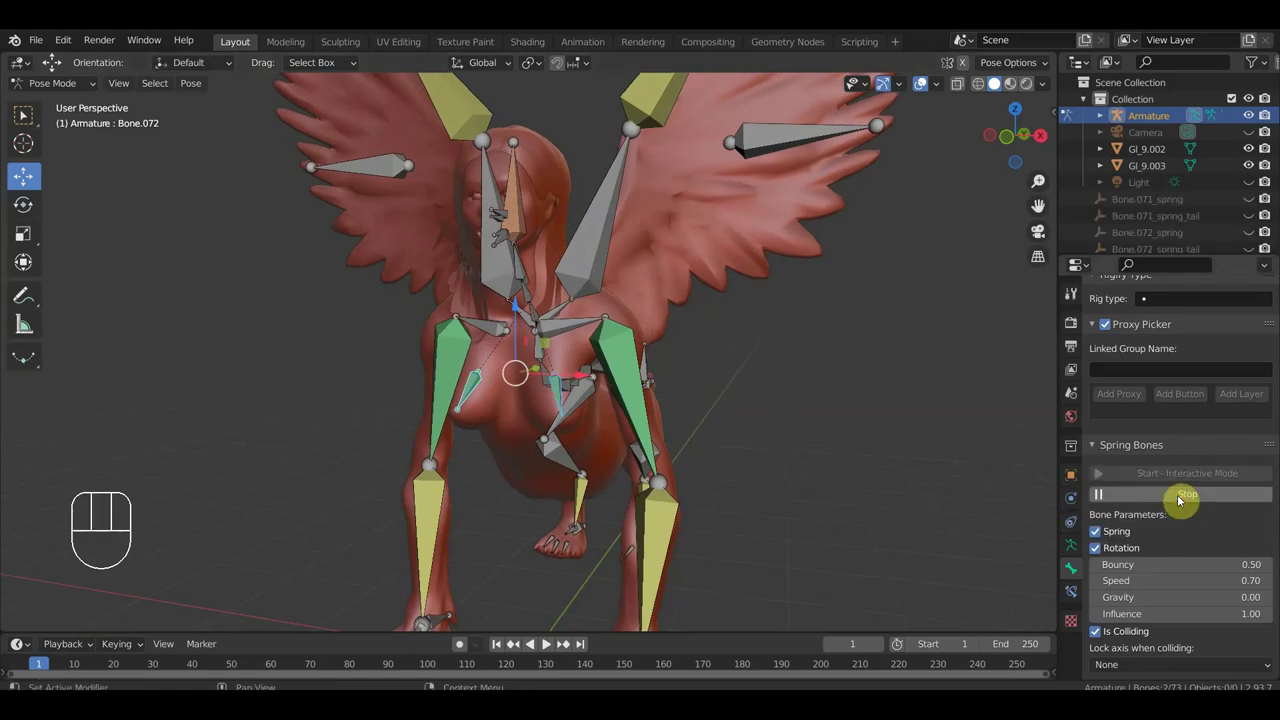
drag(588, 410, 524, 404)
middle_click(625, 391)
Select the spine bone and move the body to set the chest jiggling, then undo the moves.
drag(698, 380, 720, 385)
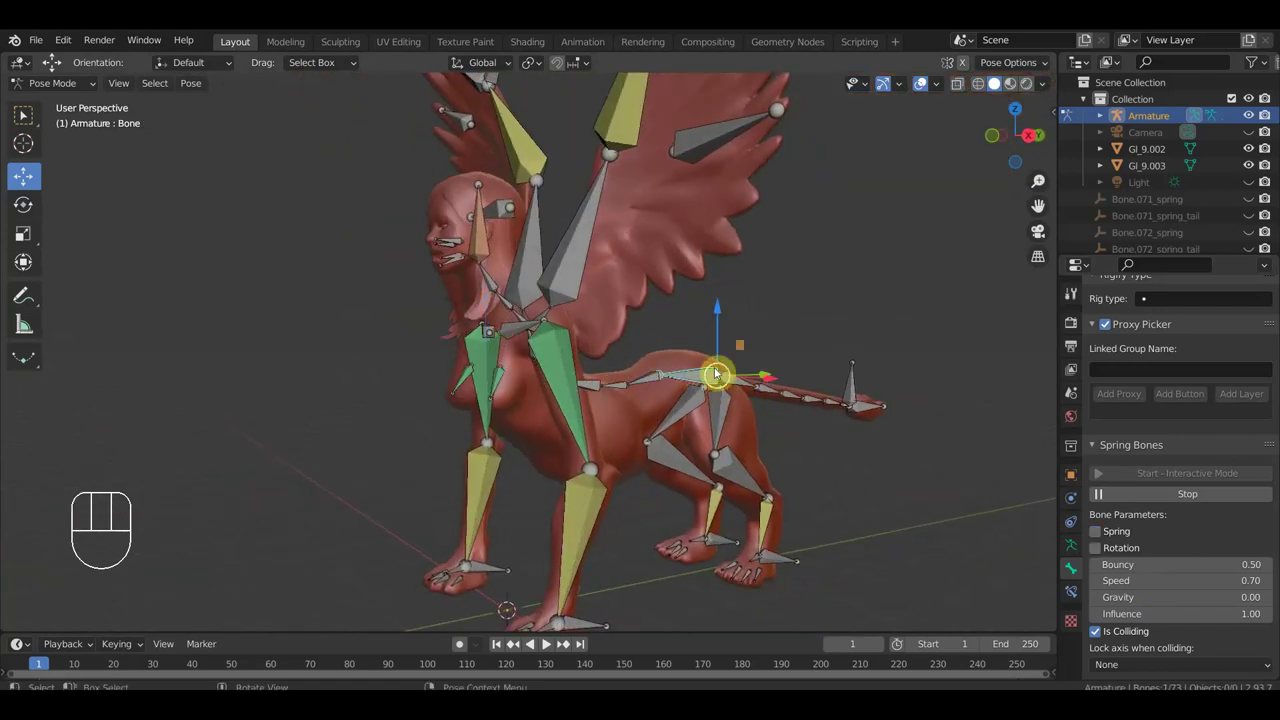
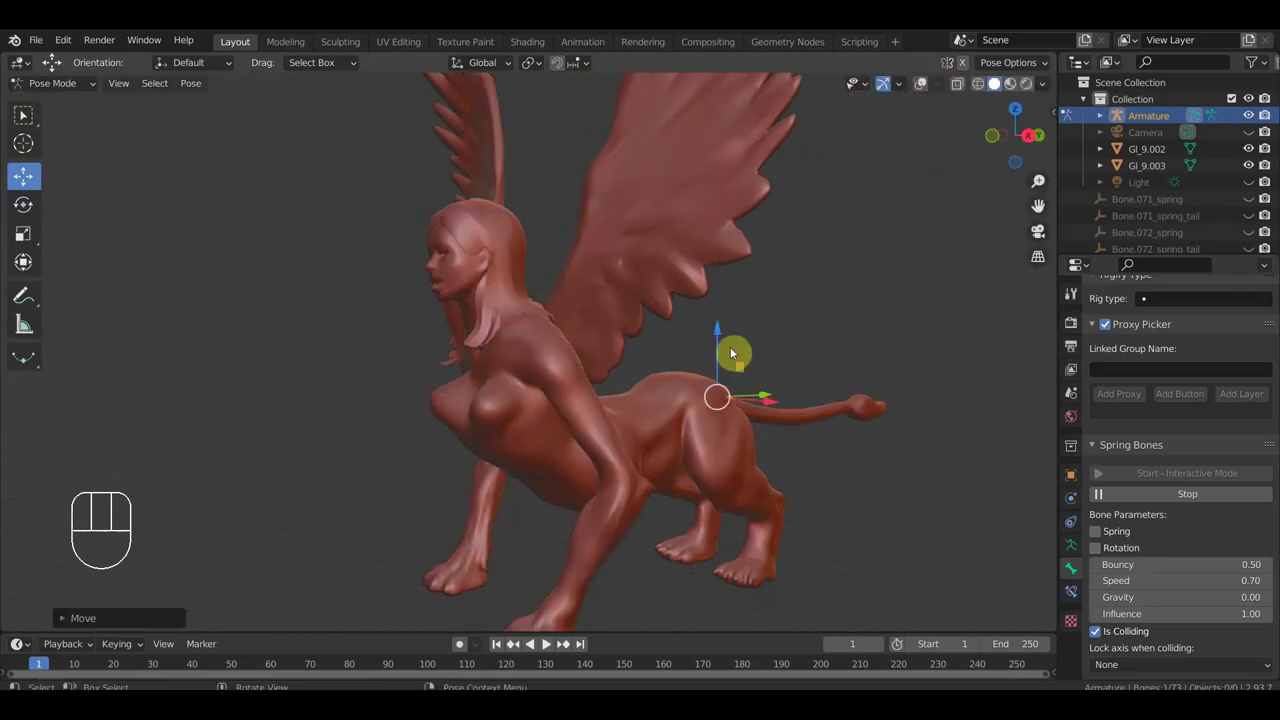
drag(727, 337, 733, 300)
key(ctrl+z)
key(ctrl+z)
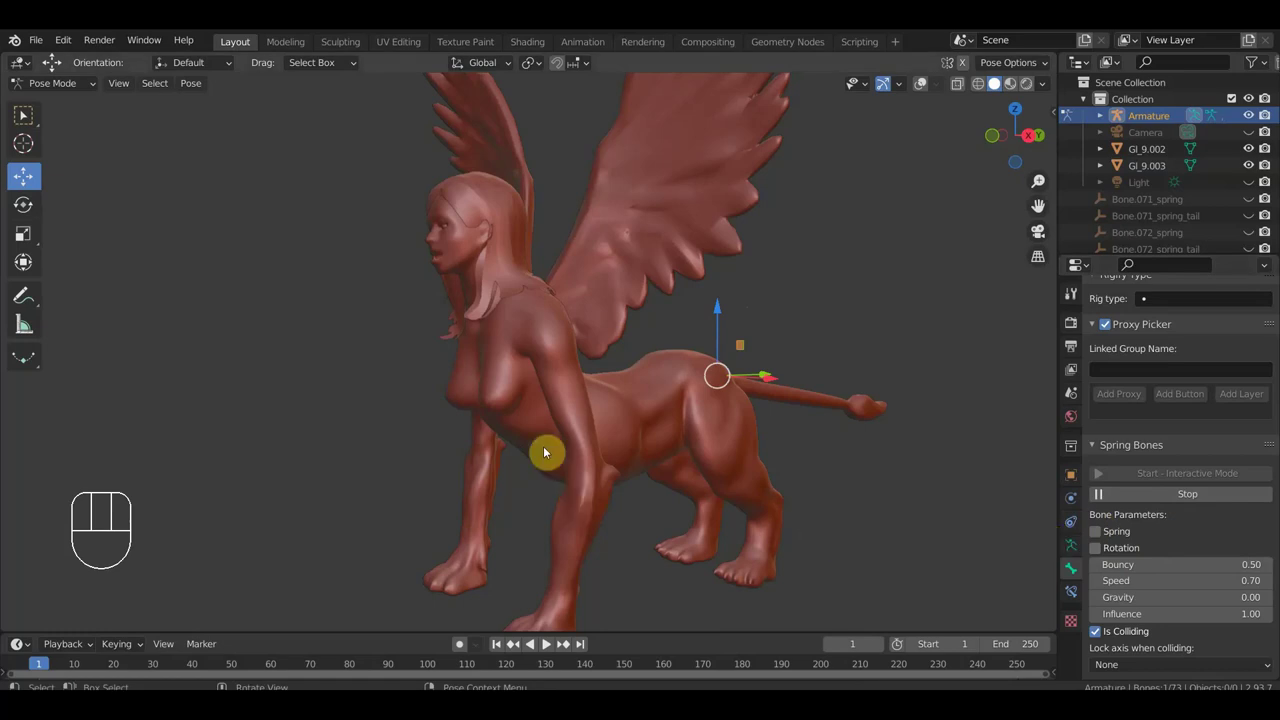
Show the armature overlay again and reselect the chest bones from the front.
click(928, 93)
drag(688, 342, 731, 341)
drag(546, 393, 490, 392)
Stop the simulation, turn Rotation off for the chest spring bones, and restart it.
click(486, 380)
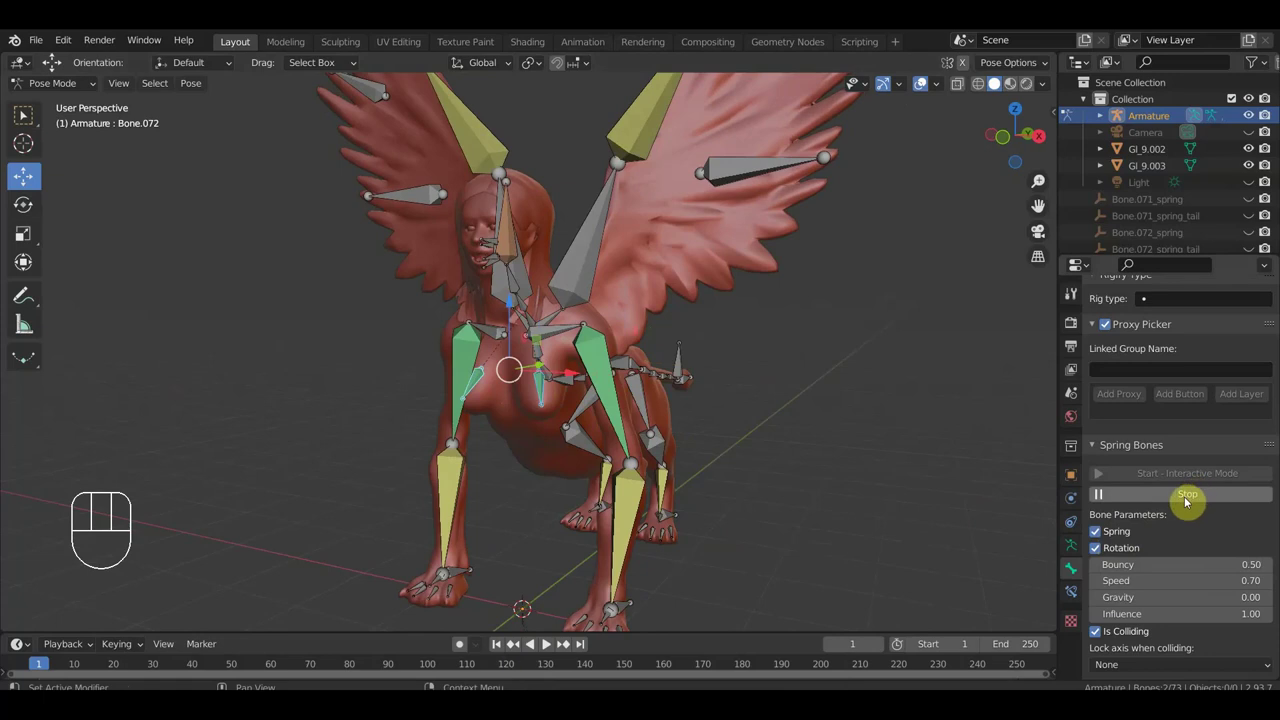
click(1188, 504)
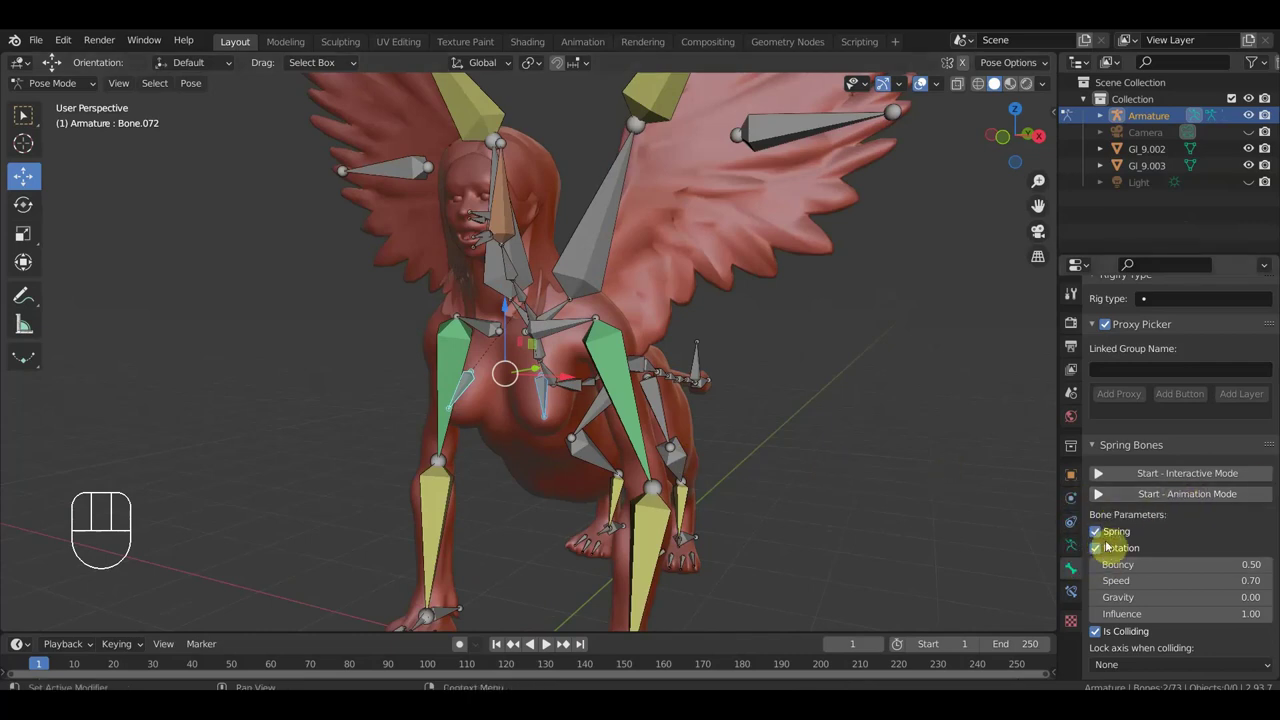
click(1104, 553)
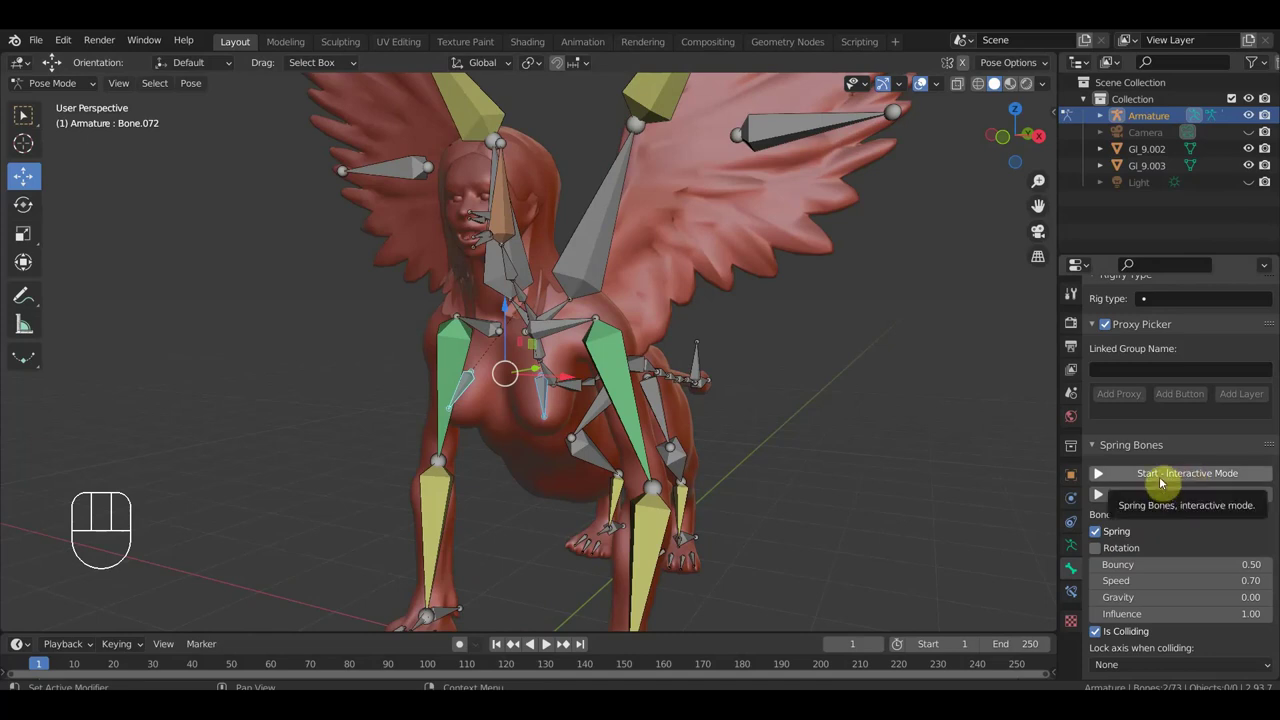
click(1184, 501)
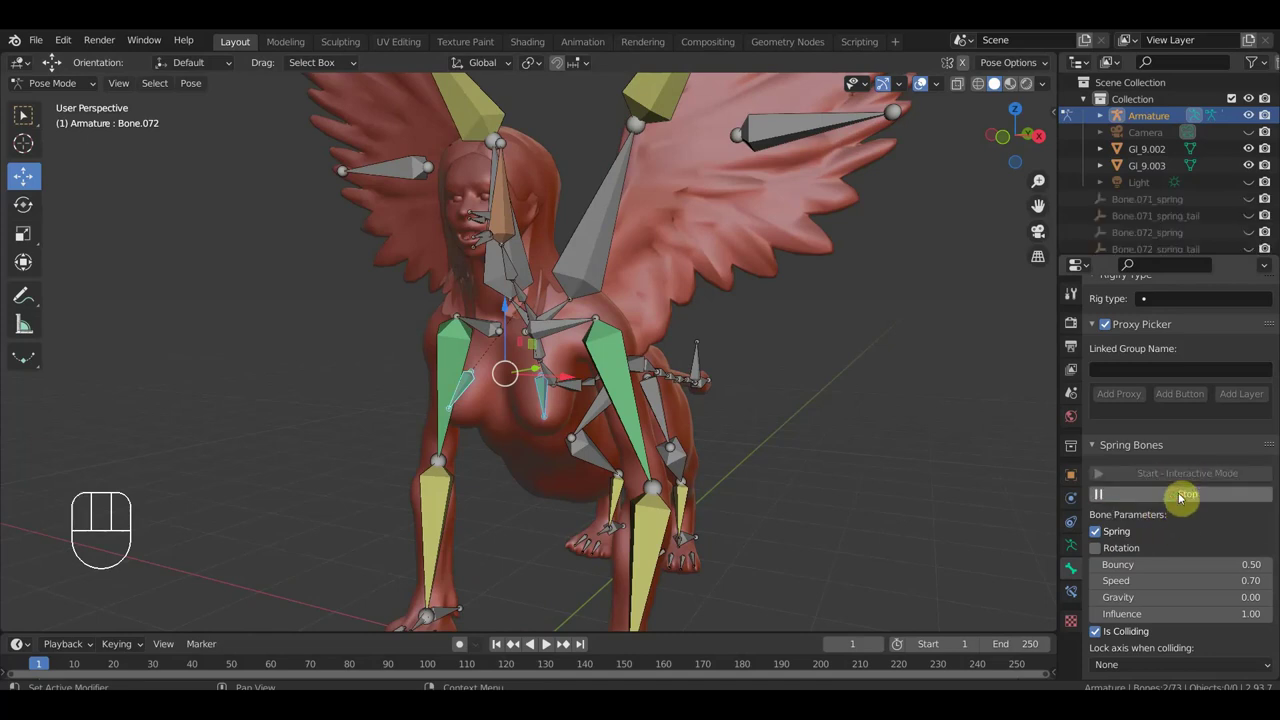
Move the spine bone from a side view to test the jiggle without rotation.
drag(633, 439, 628, 421)
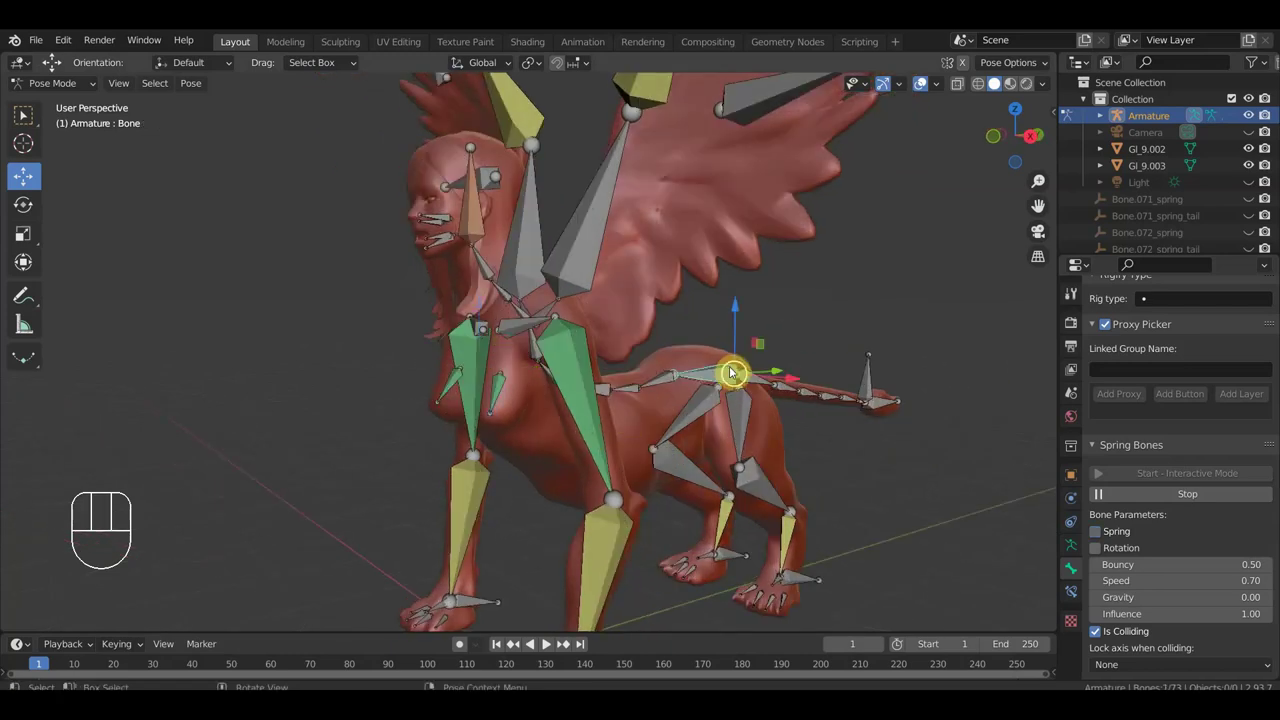
drag(740, 316, 735, 304)
key(ctrl+z)
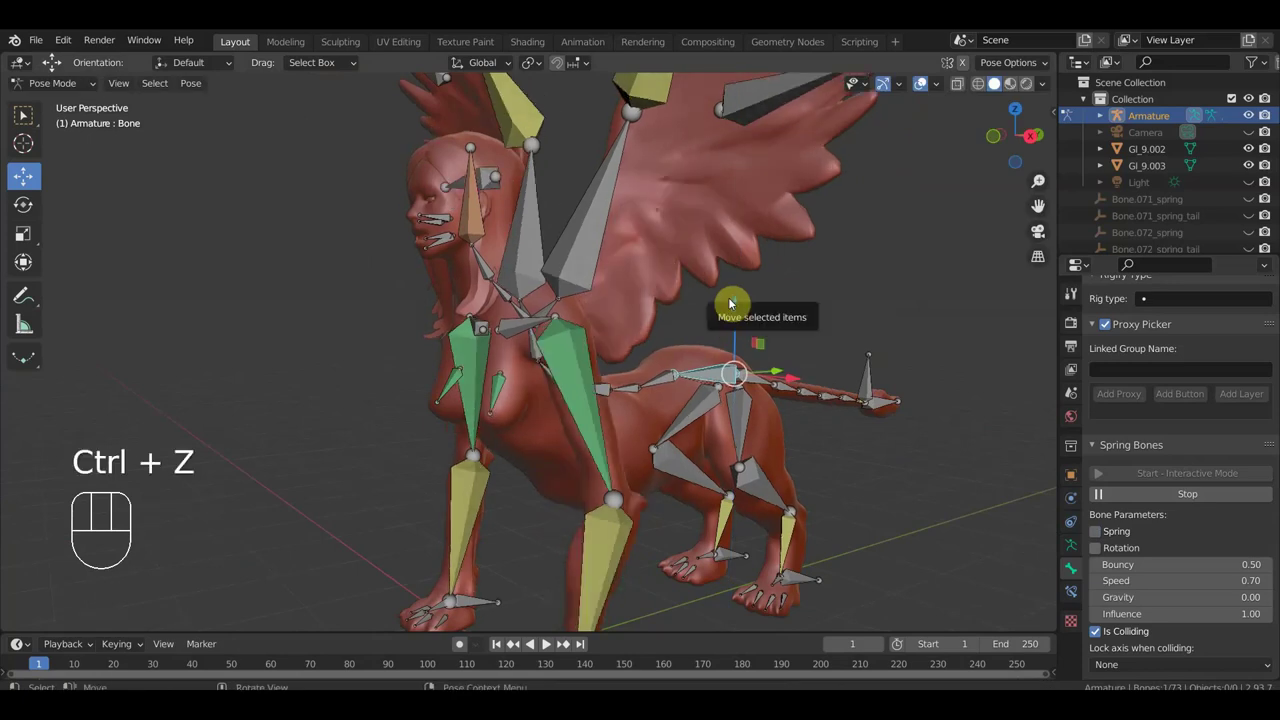
middle_click(790, 338)
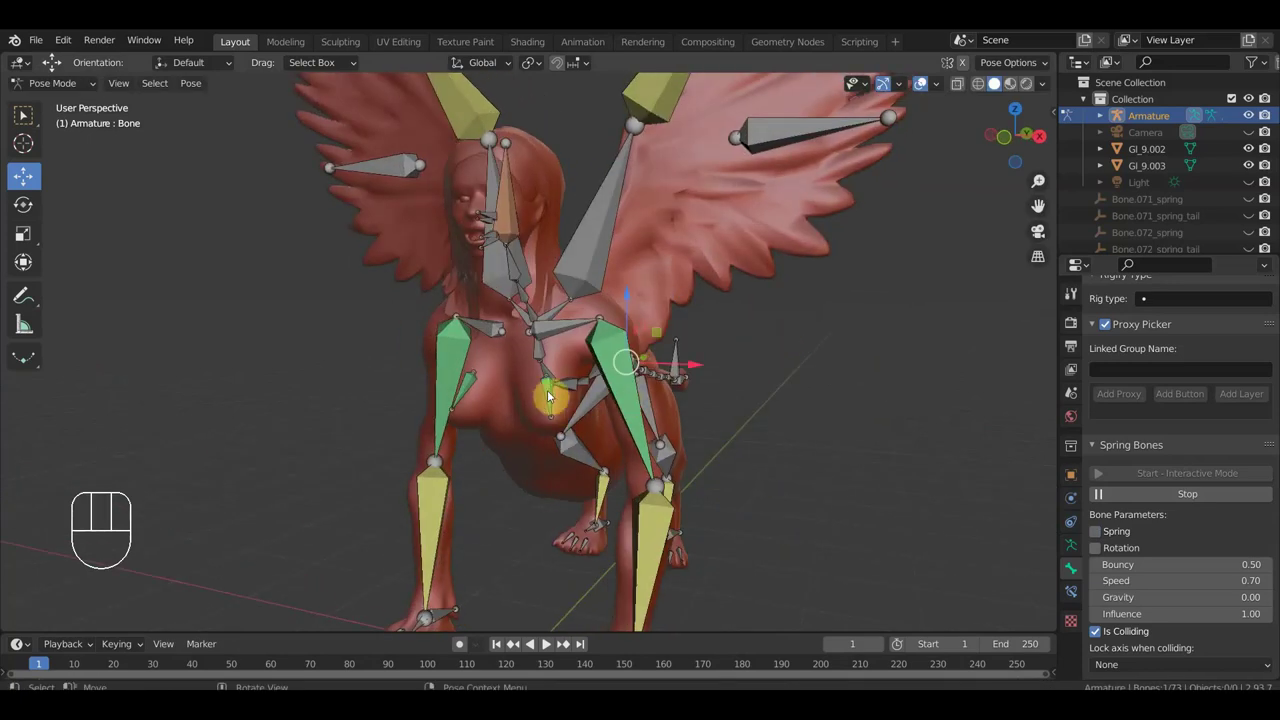
drag(551, 395, 481, 396)
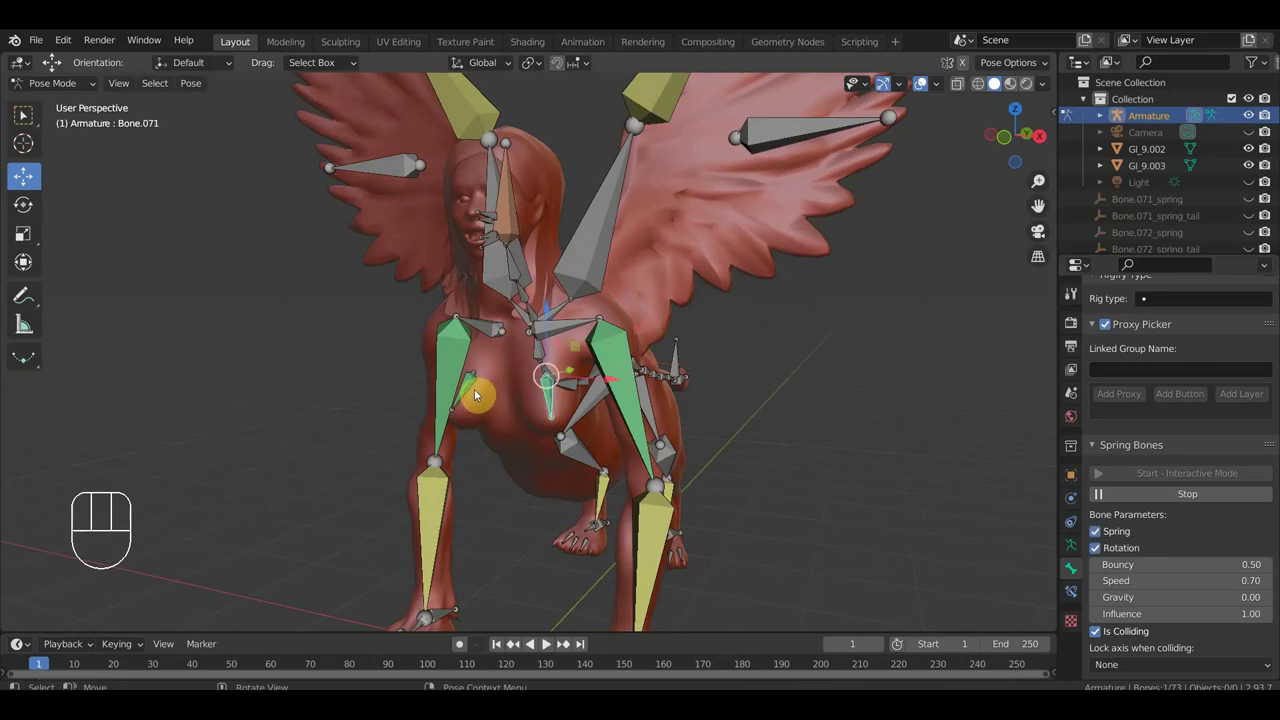
Toggle Spring off and back on for the chest bones and restart the simulation.
click(472, 390)
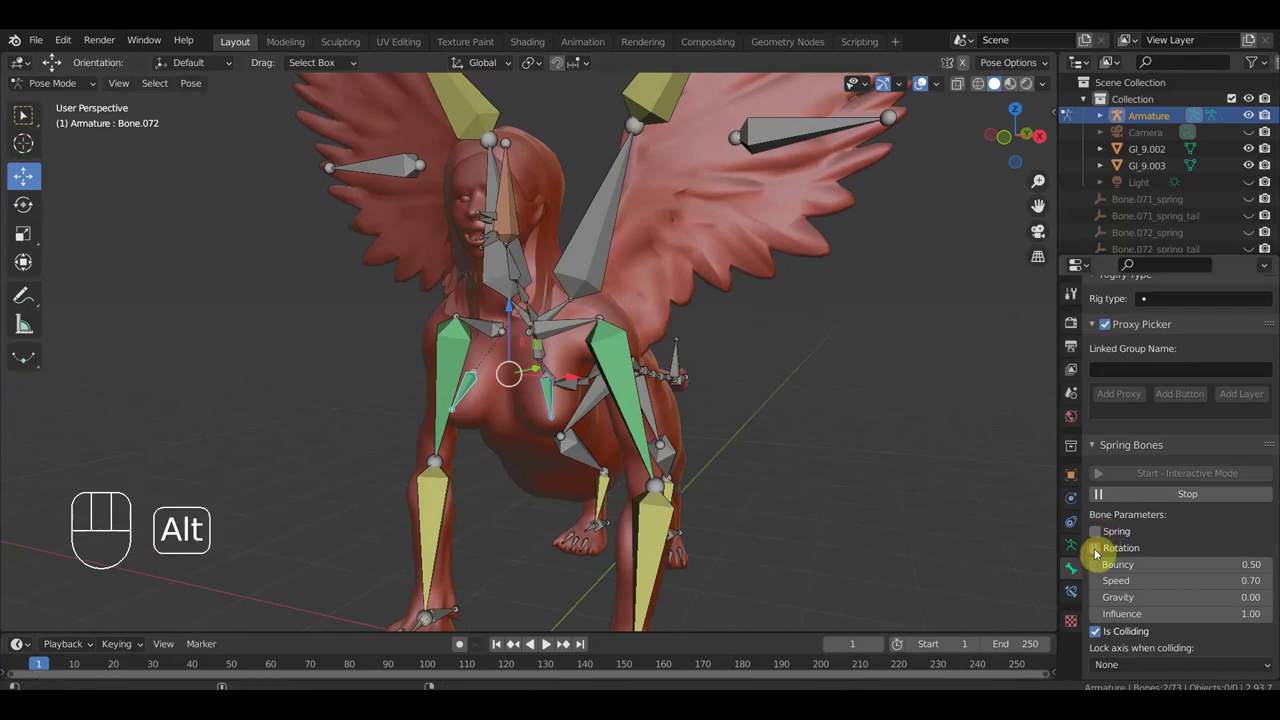
click(1100, 551)
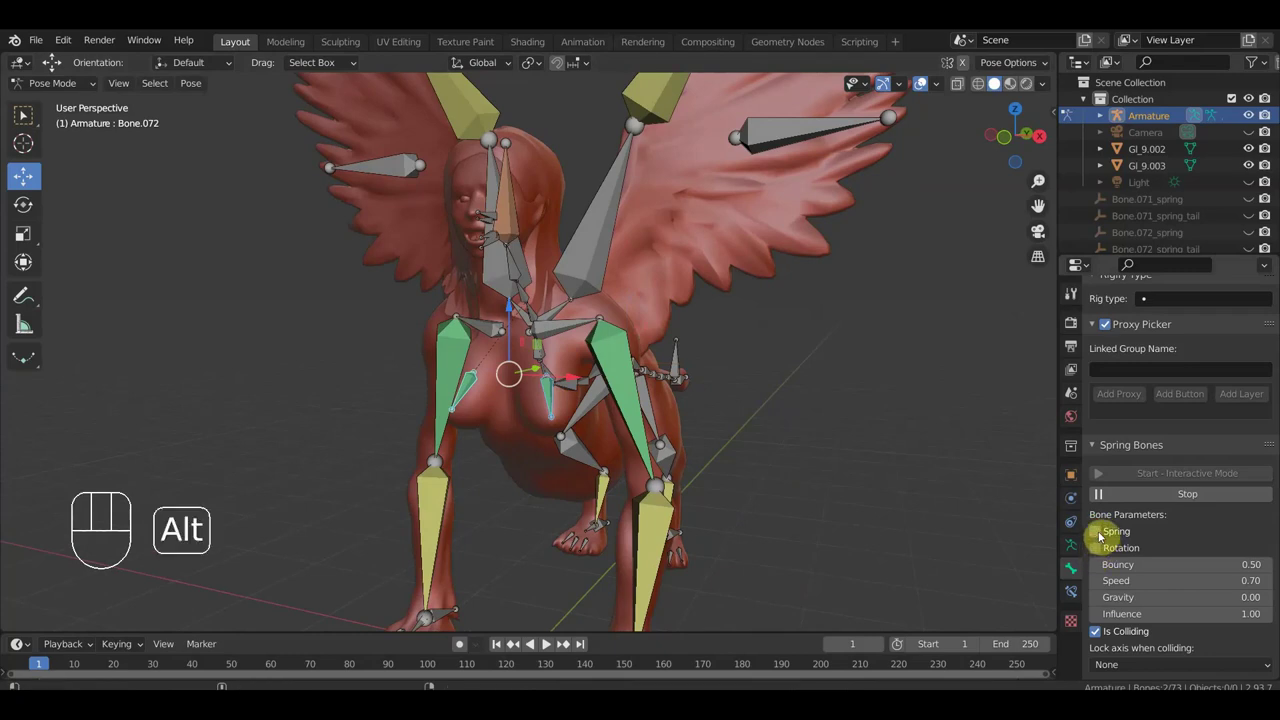
click(1105, 538)
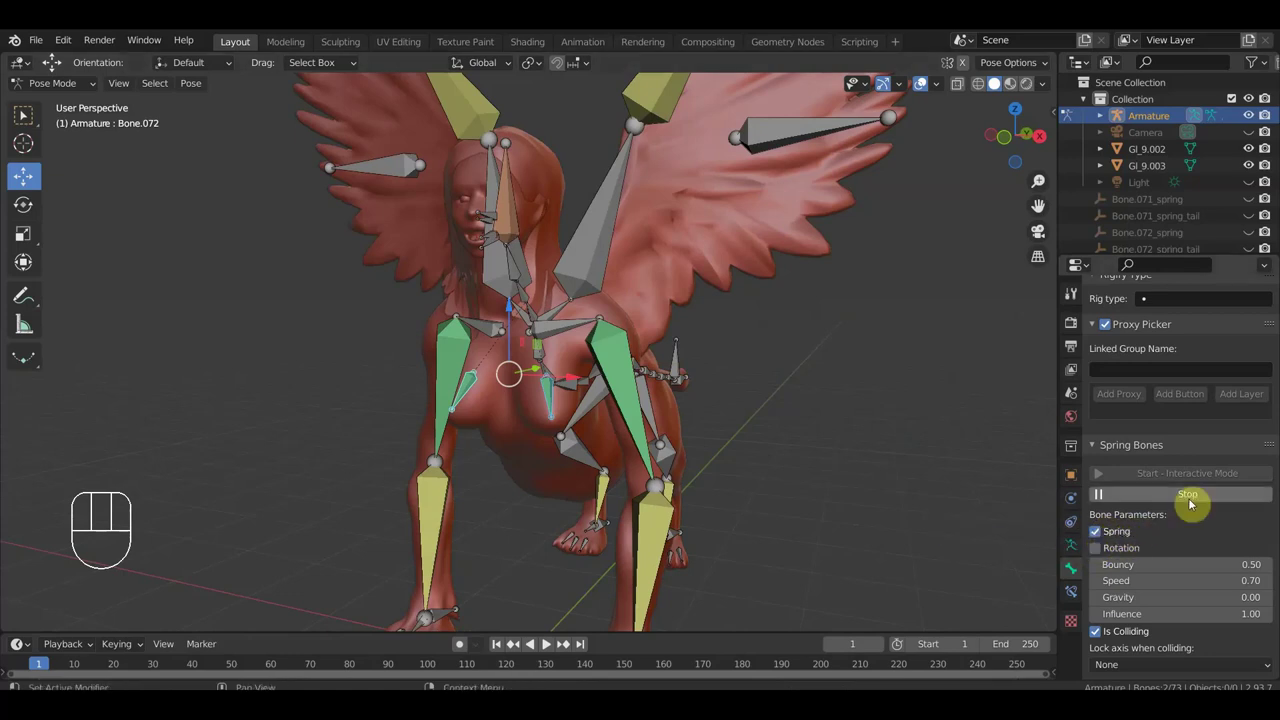
click(1194, 504)
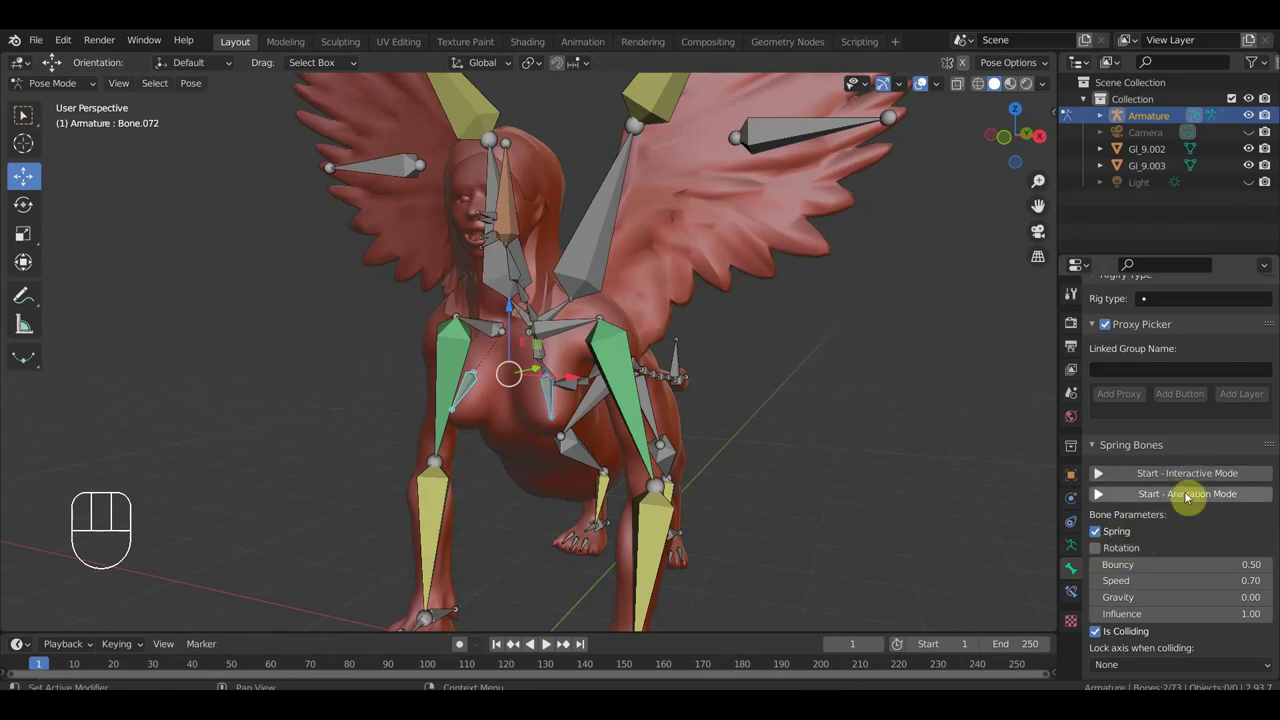
click(1190, 498)
View the sphinx sideways and move the spine bone again to test the chest jiggle.
drag(749, 403, 692, 402)
drag(731, 369, 745, 360)
drag(742, 307, 756, 298)
key(ctrl+z)
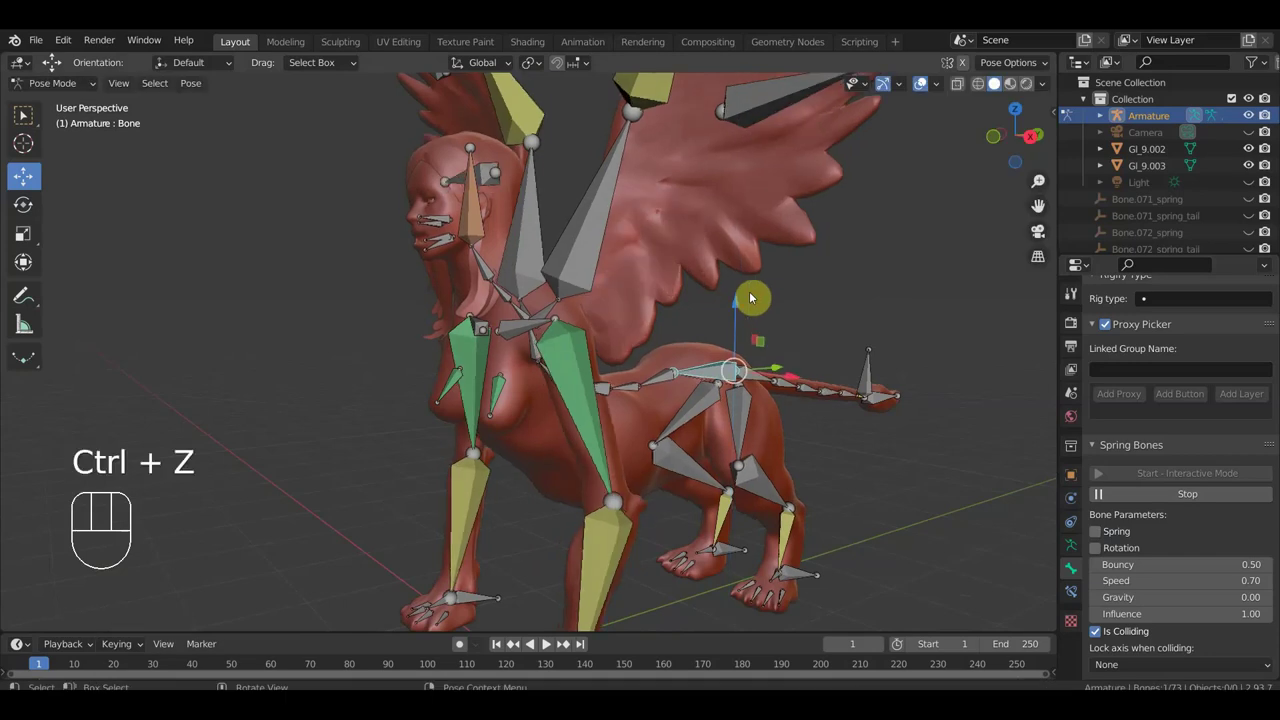
Select the chest bones, re-enable Spring, and start the simulation in Interactive Mode.
drag(802, 437, 856, 438)
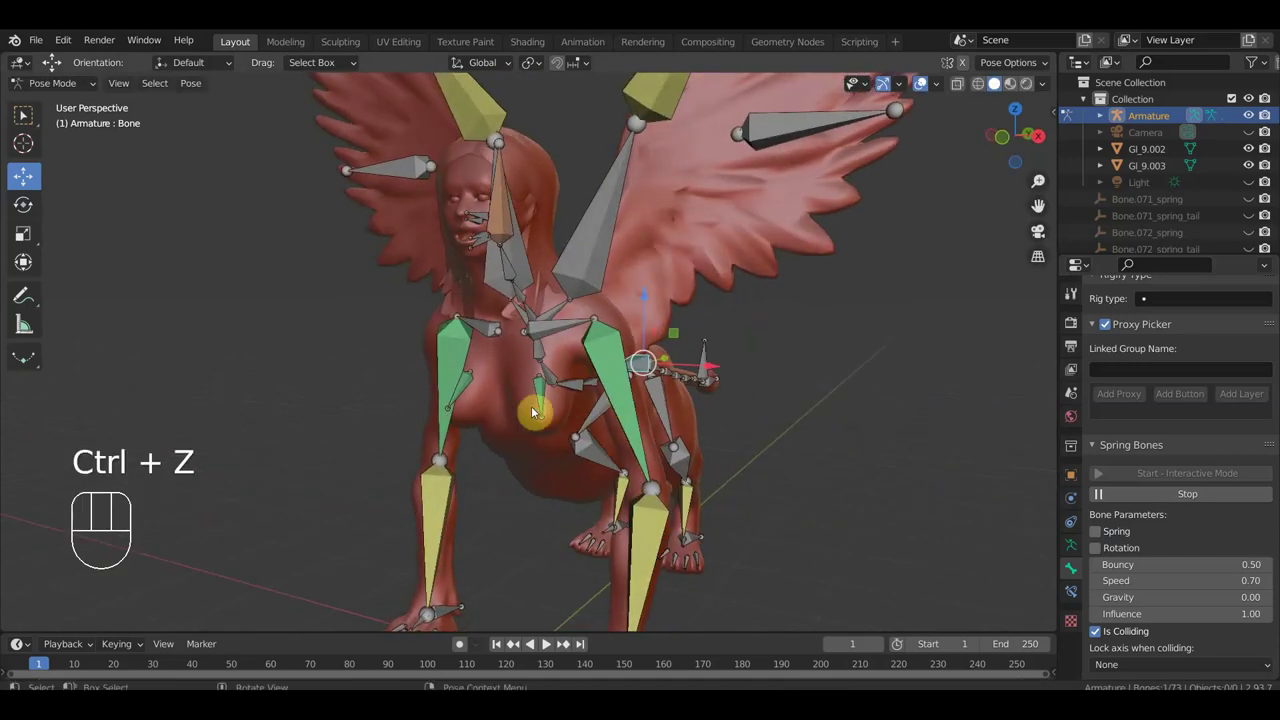
drag(545, 404, 468, 400)
click(471, 394)
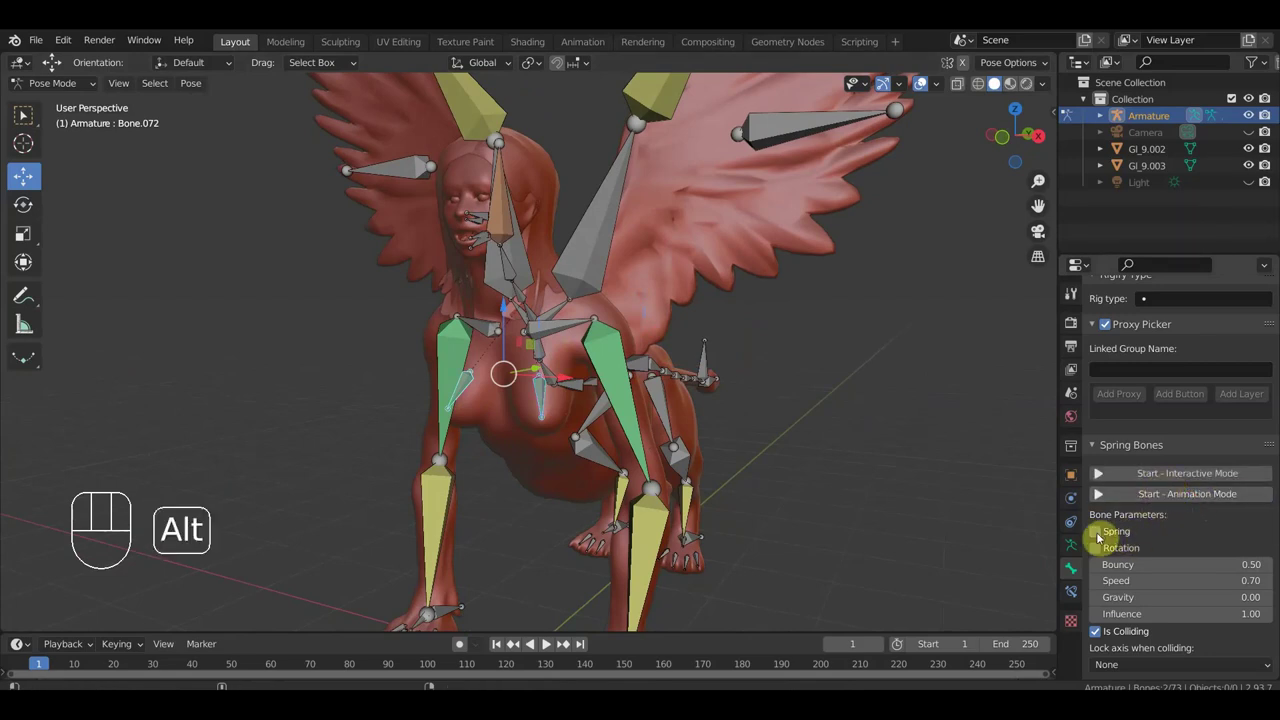
click(1103, 538)
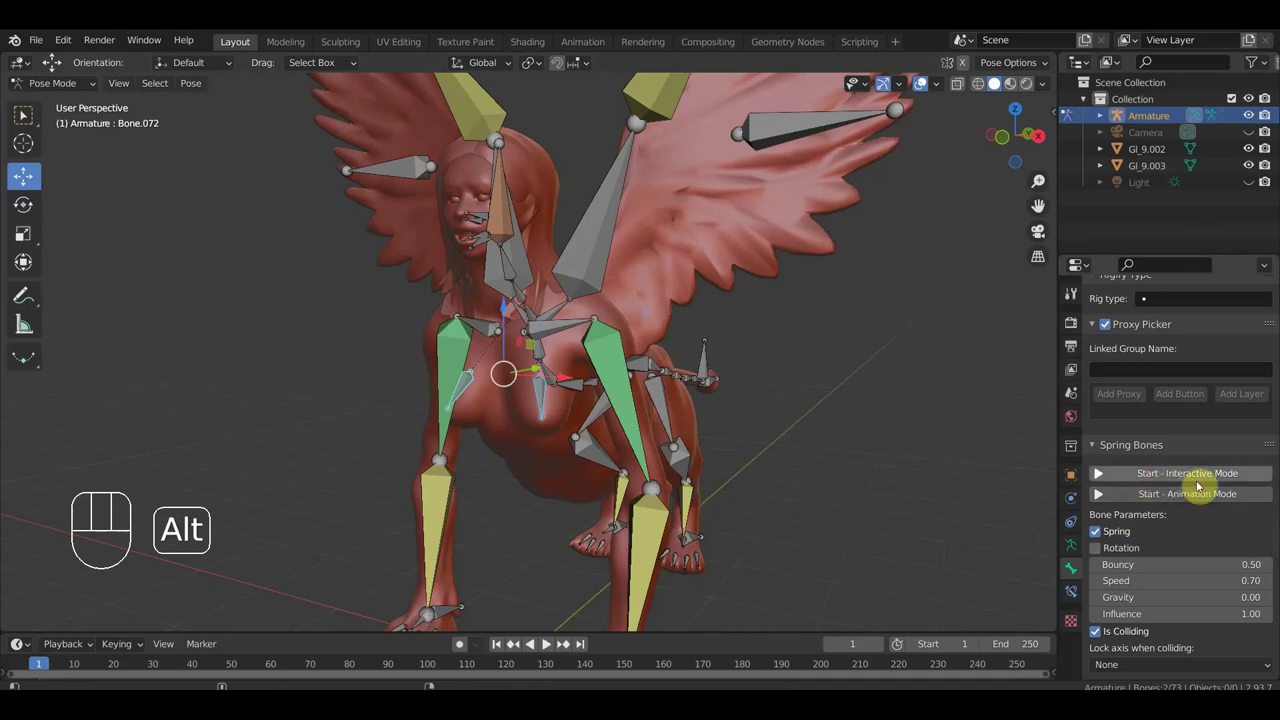
click(1189, 480)
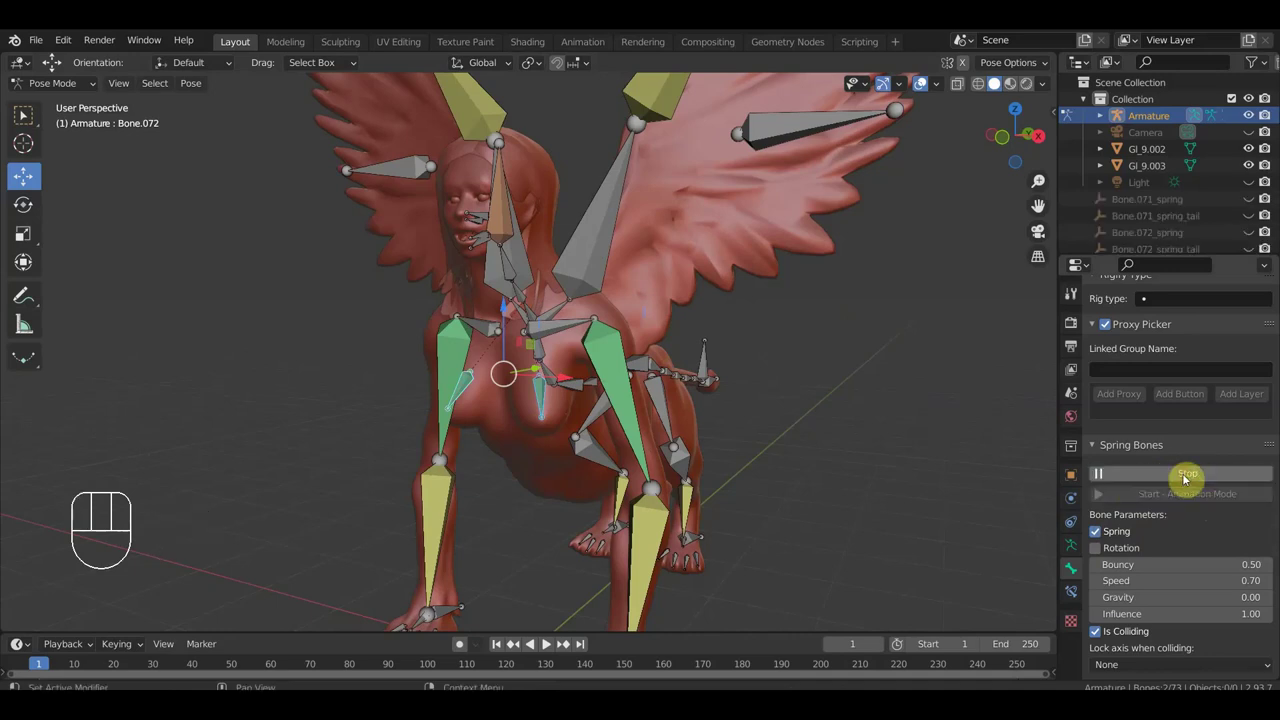
Select the root bone from a side view and hide the armature bones via viewport overlays.
drag(689, 497, 620, 497)
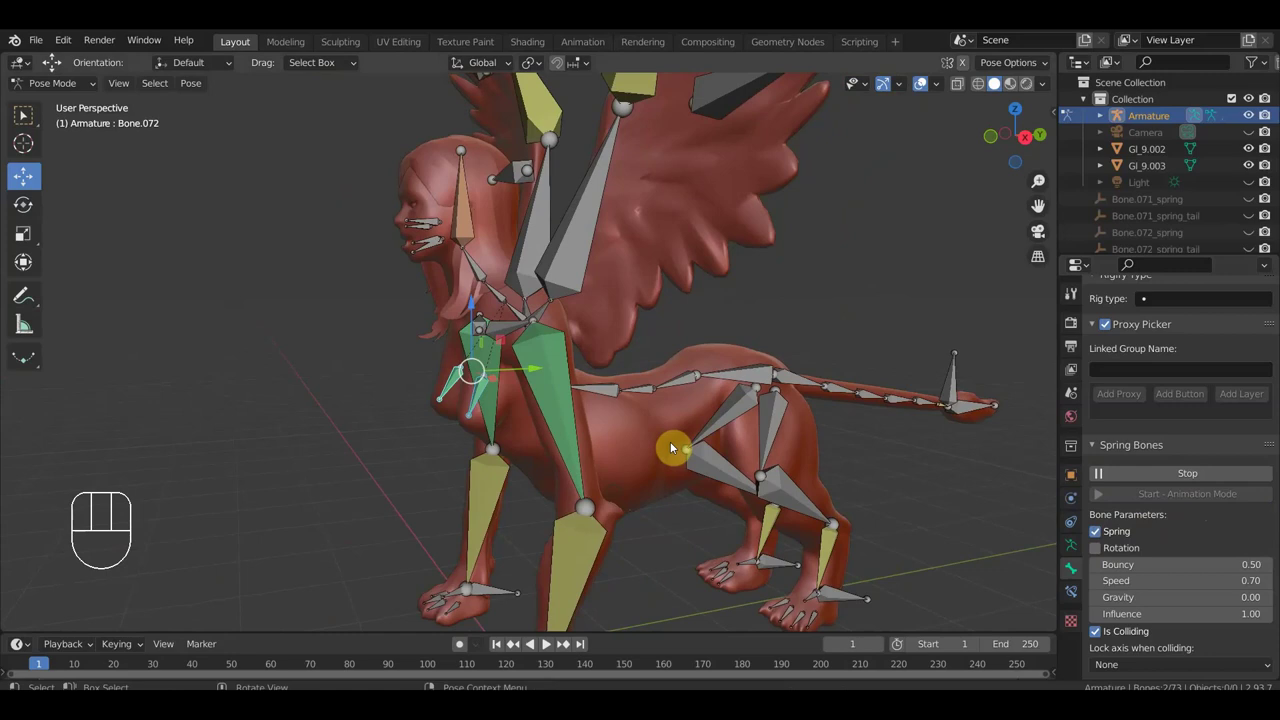
click(739, 379)
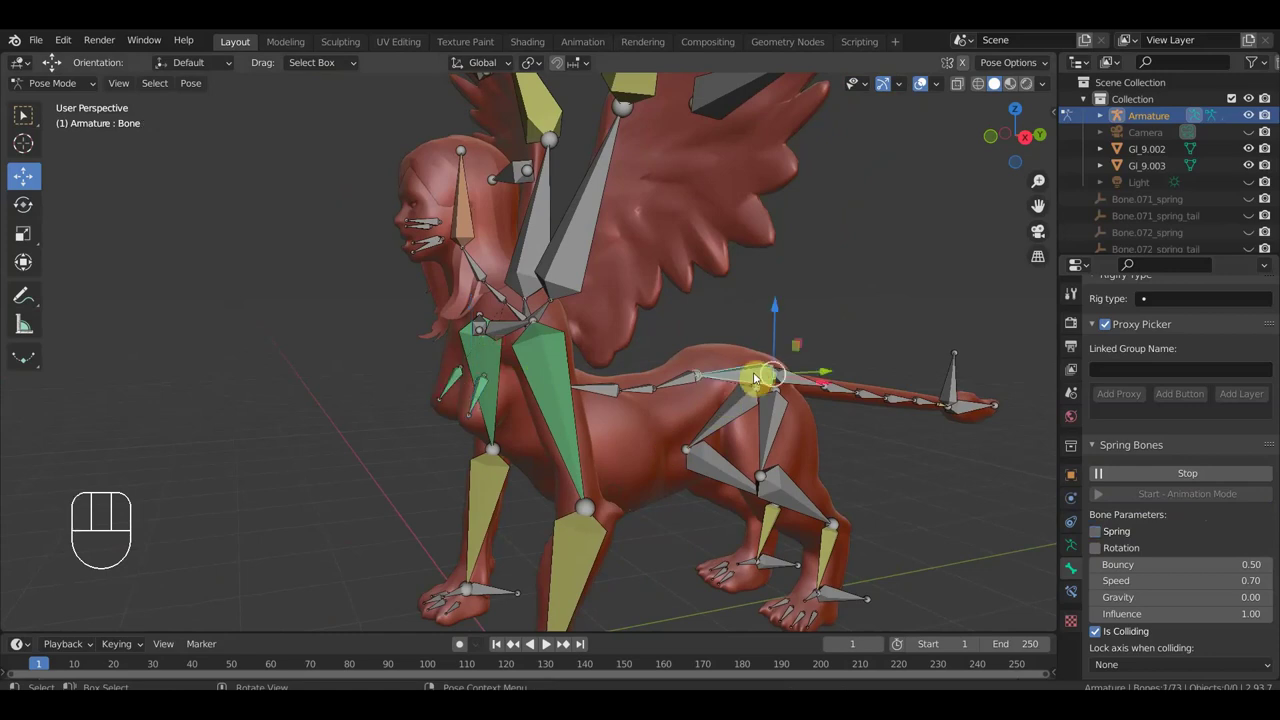
drag(782, 320, 790, 278)
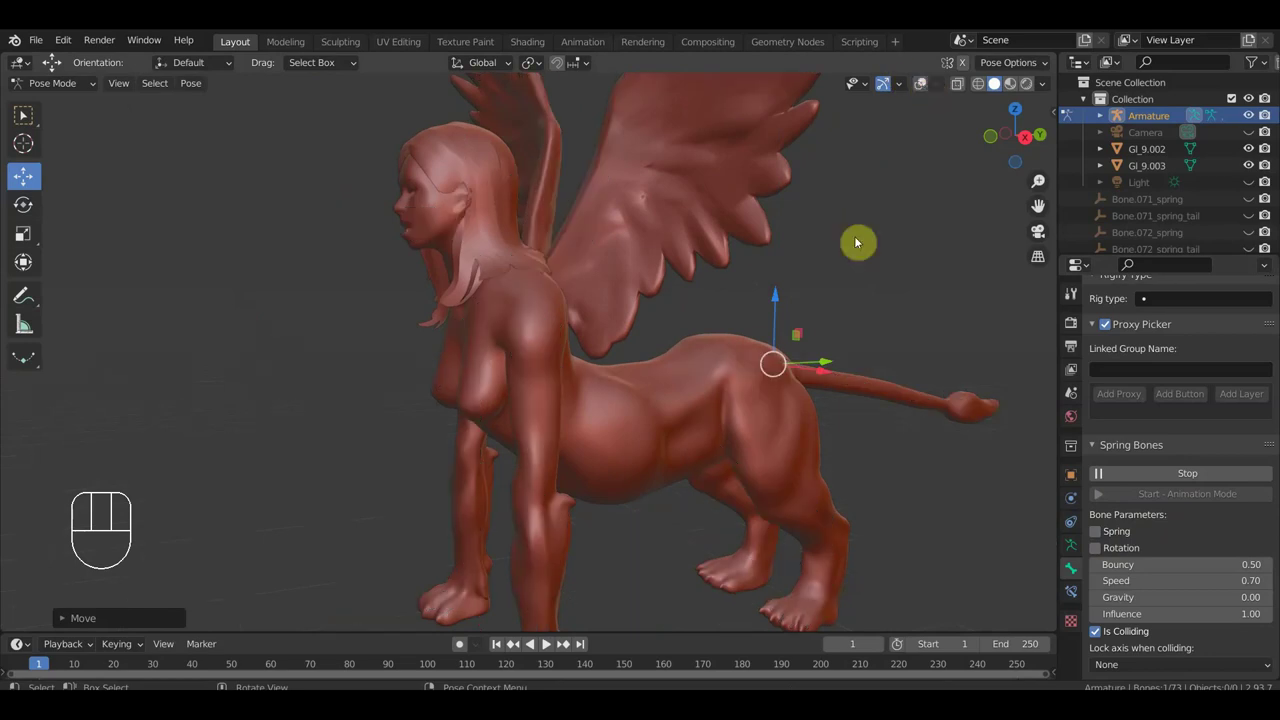
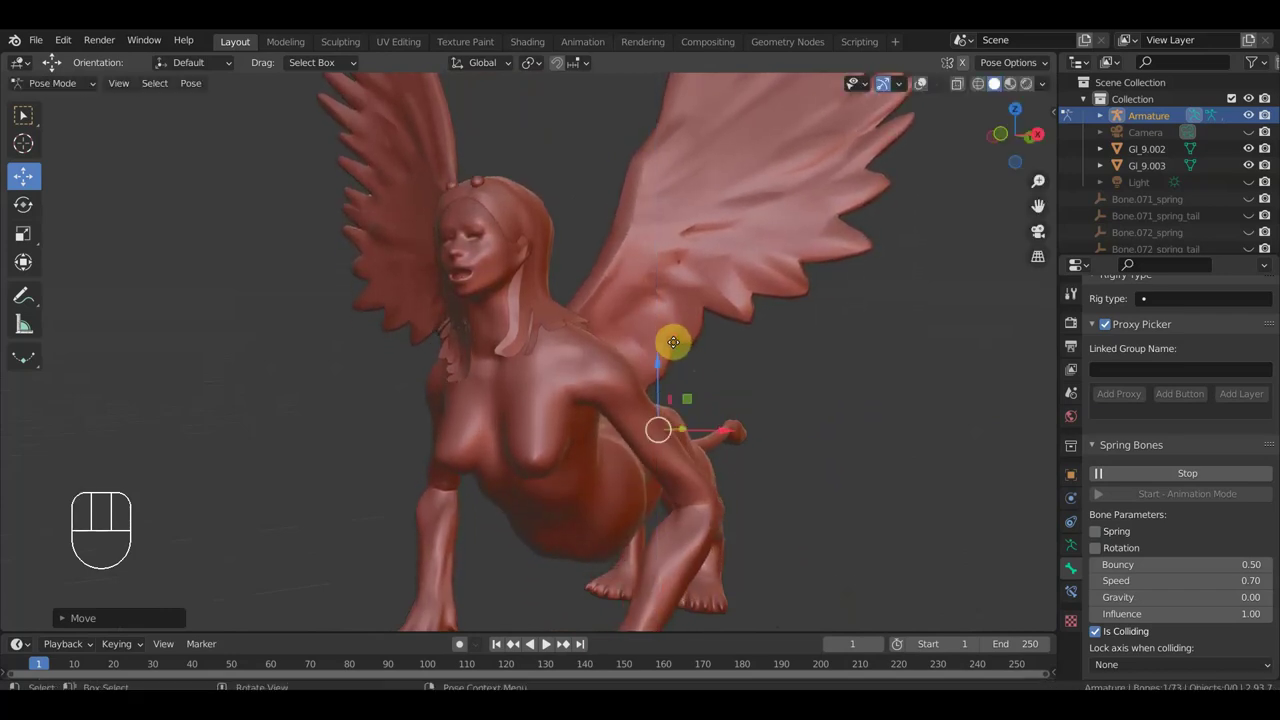
Move the whole body from the front to shake the chest, then zoom in on the face.
drag(682, 342, 746, 346)
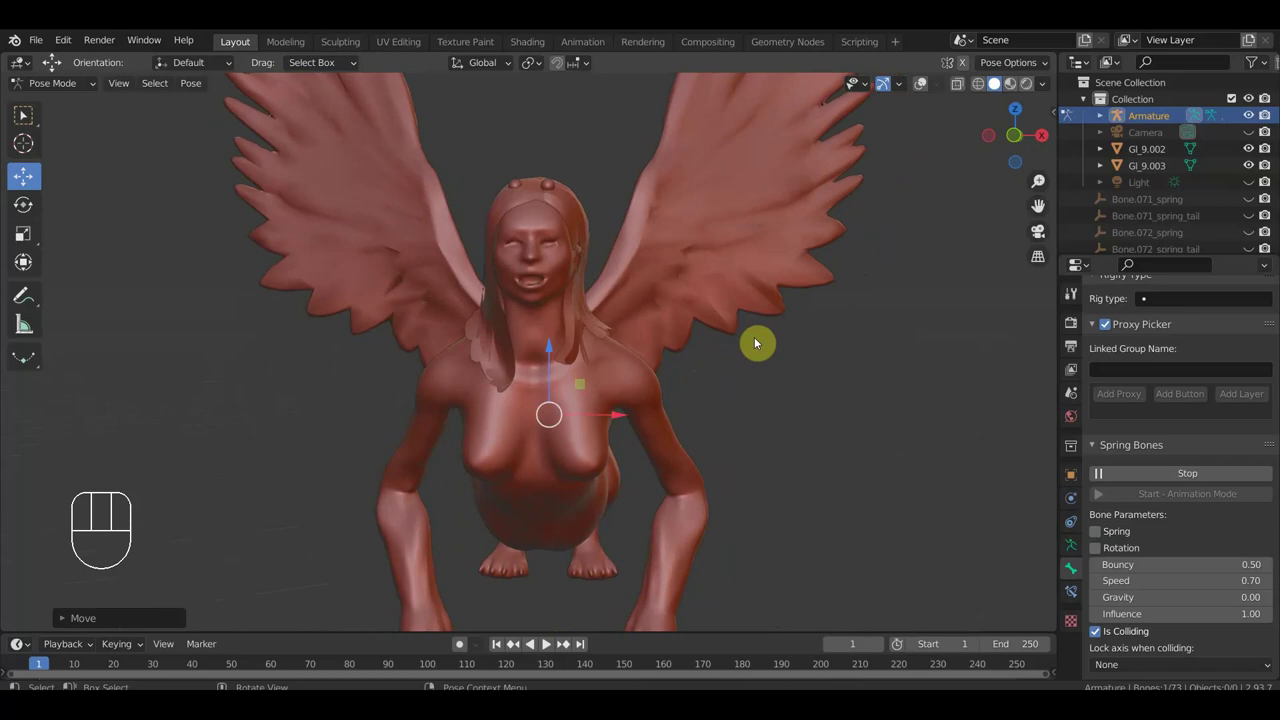
key(ctrl+z)
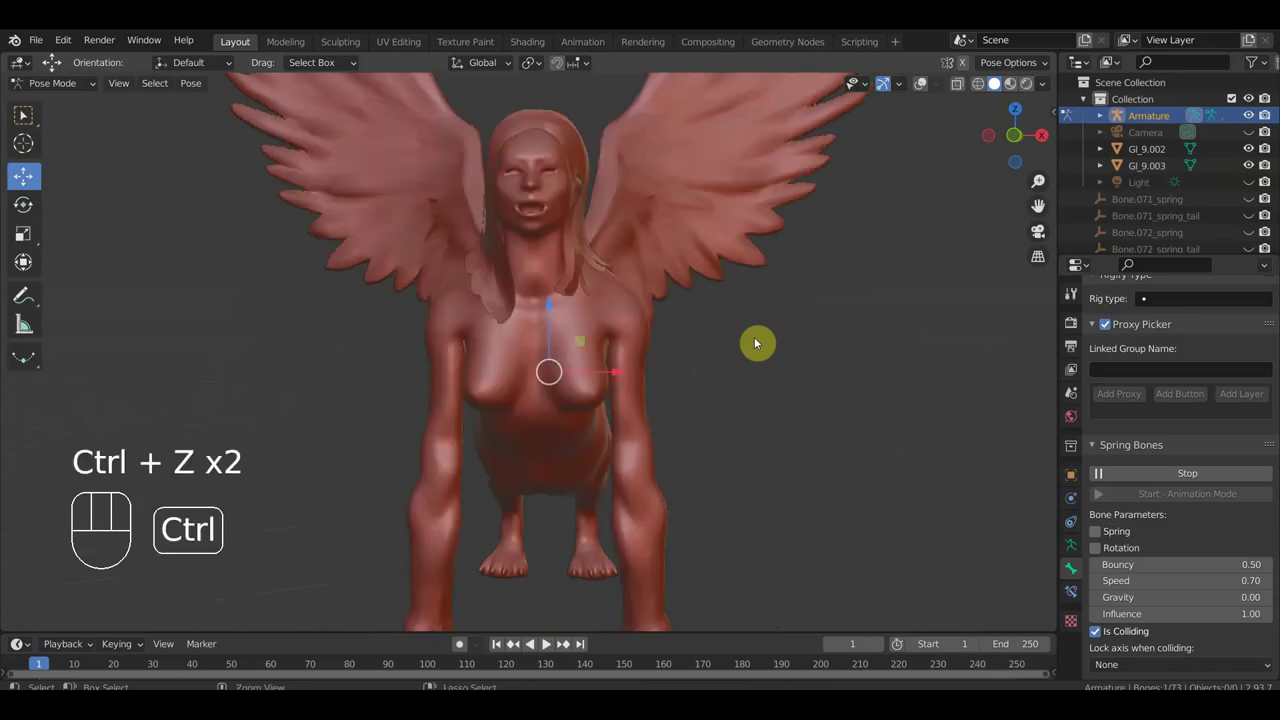
key(ctrl+z)
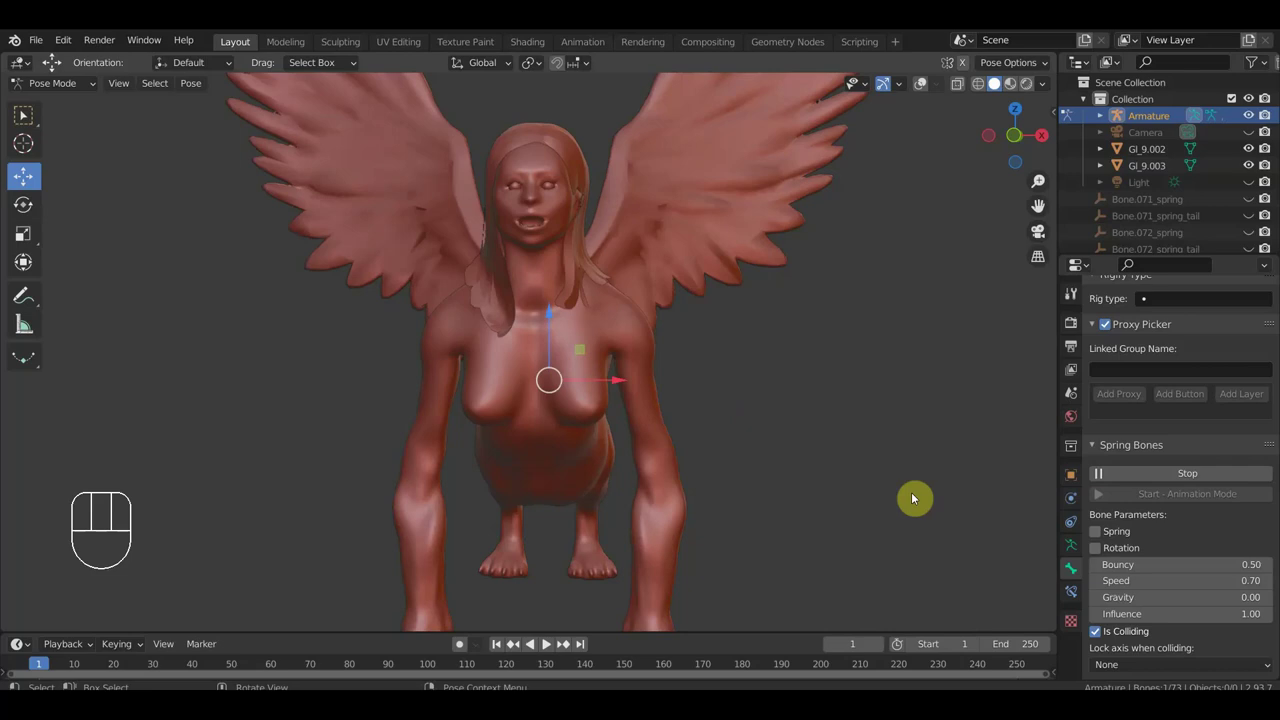
drag(827, 482, 744, 422)
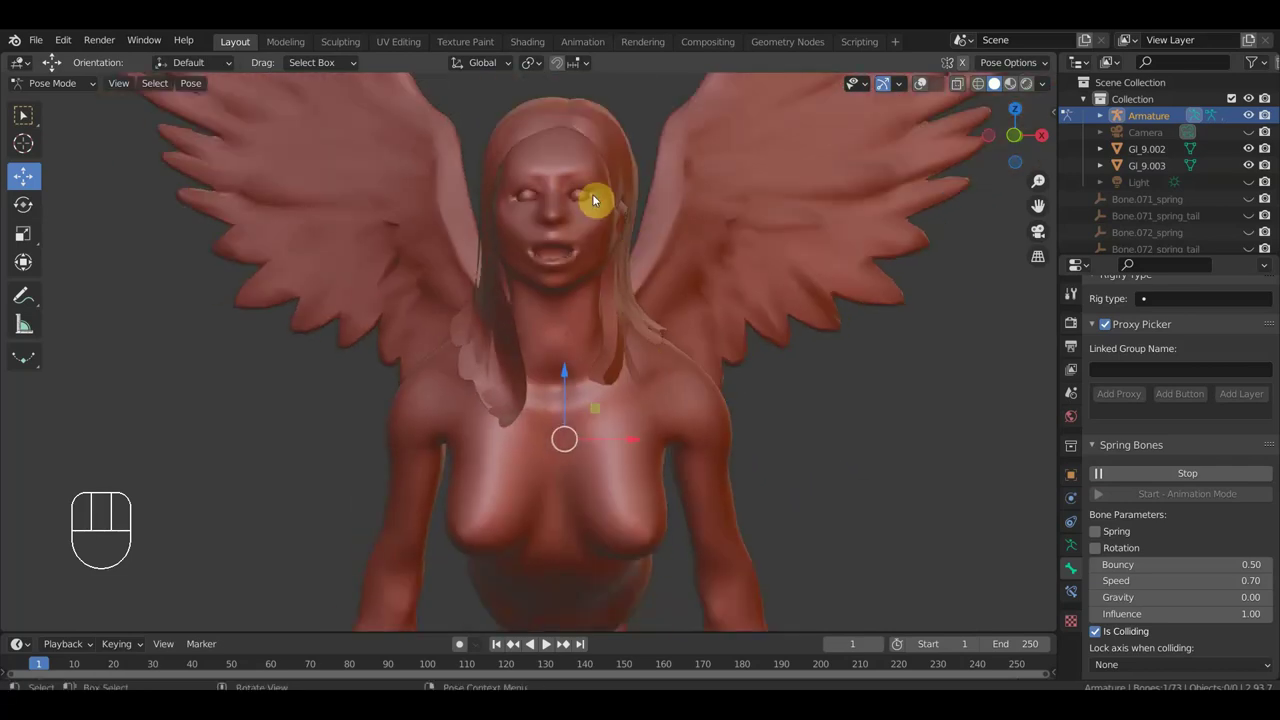
Re-enable viewport overlays to show the armature bones again.
click(929, 80)
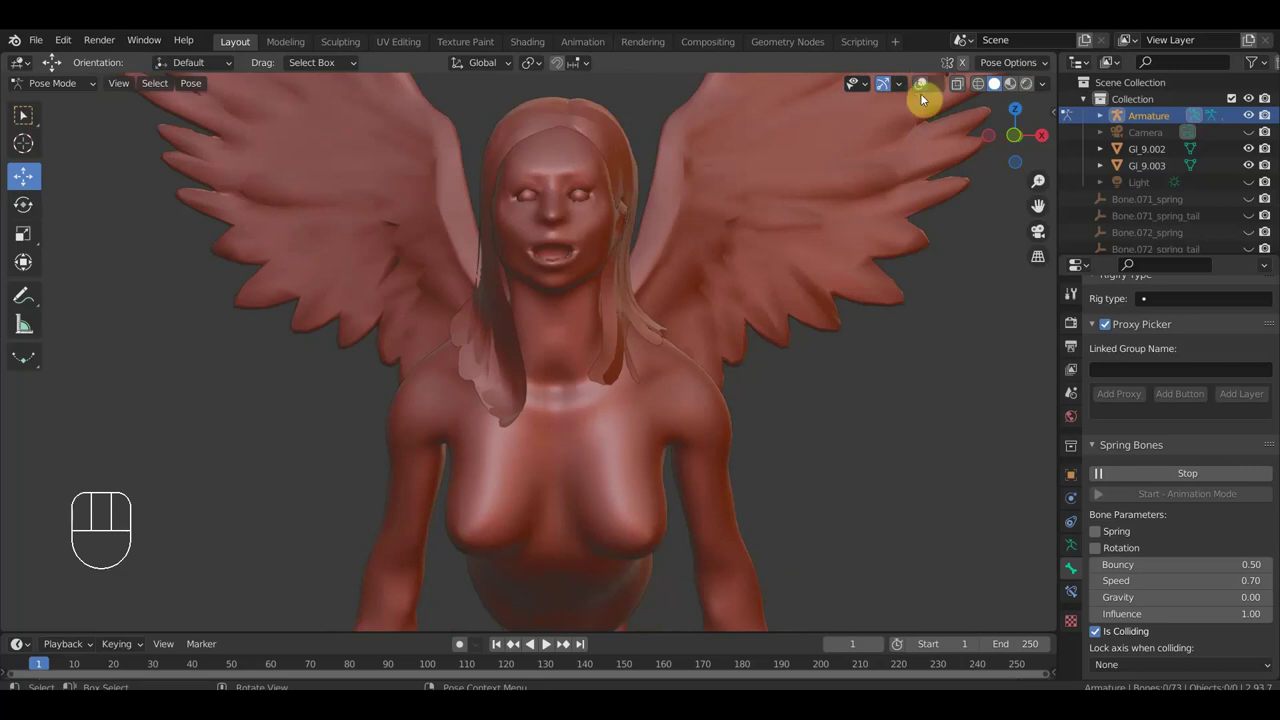
click(924, 87)
Parent the first eye object to the head bone Bone.016 via Ctrl+P > Bone in Pose Mode.
drag(65, 91, 70, 109)
click(583, 198)
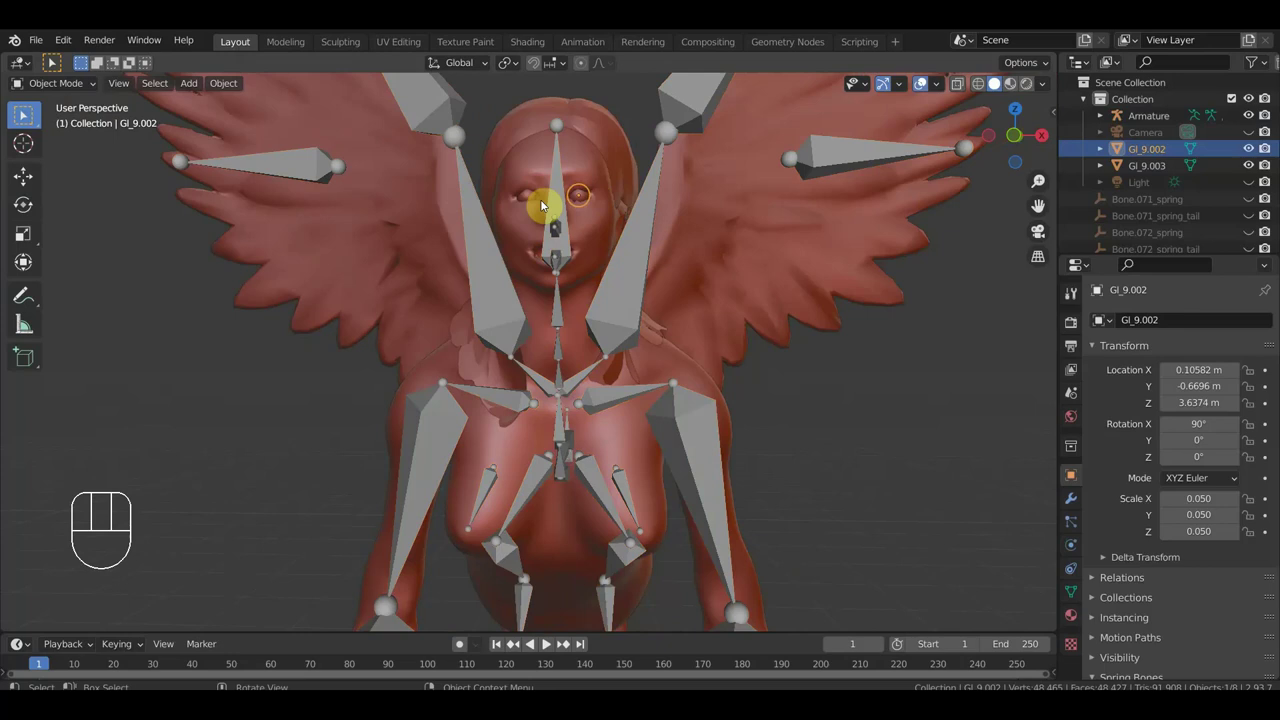
click(558, 193)
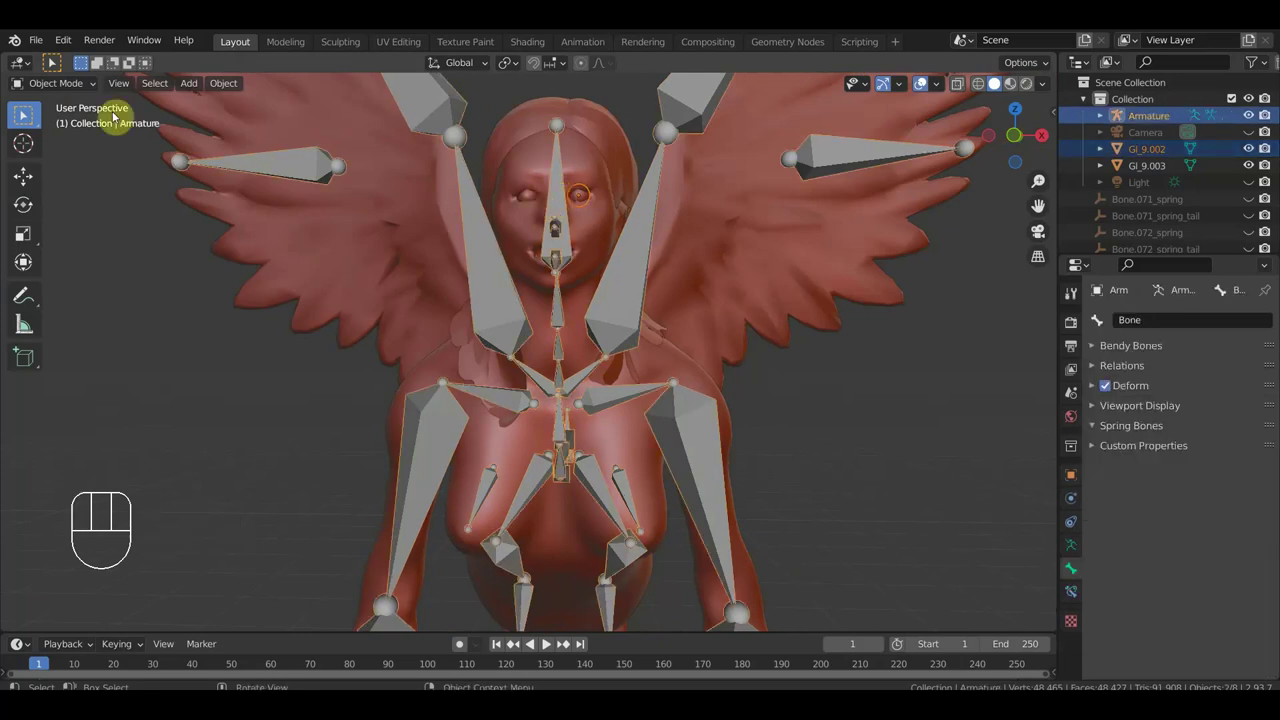
drag(70, 92, 70, 148)
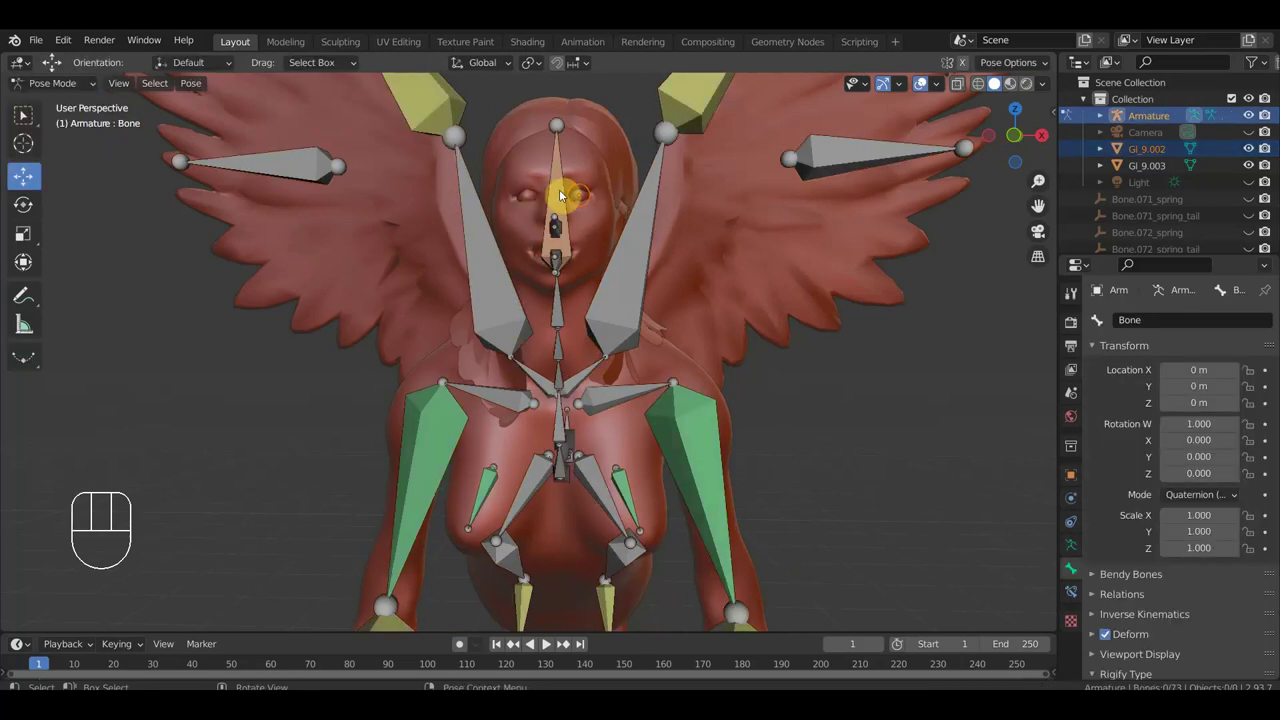
click(561, 194)
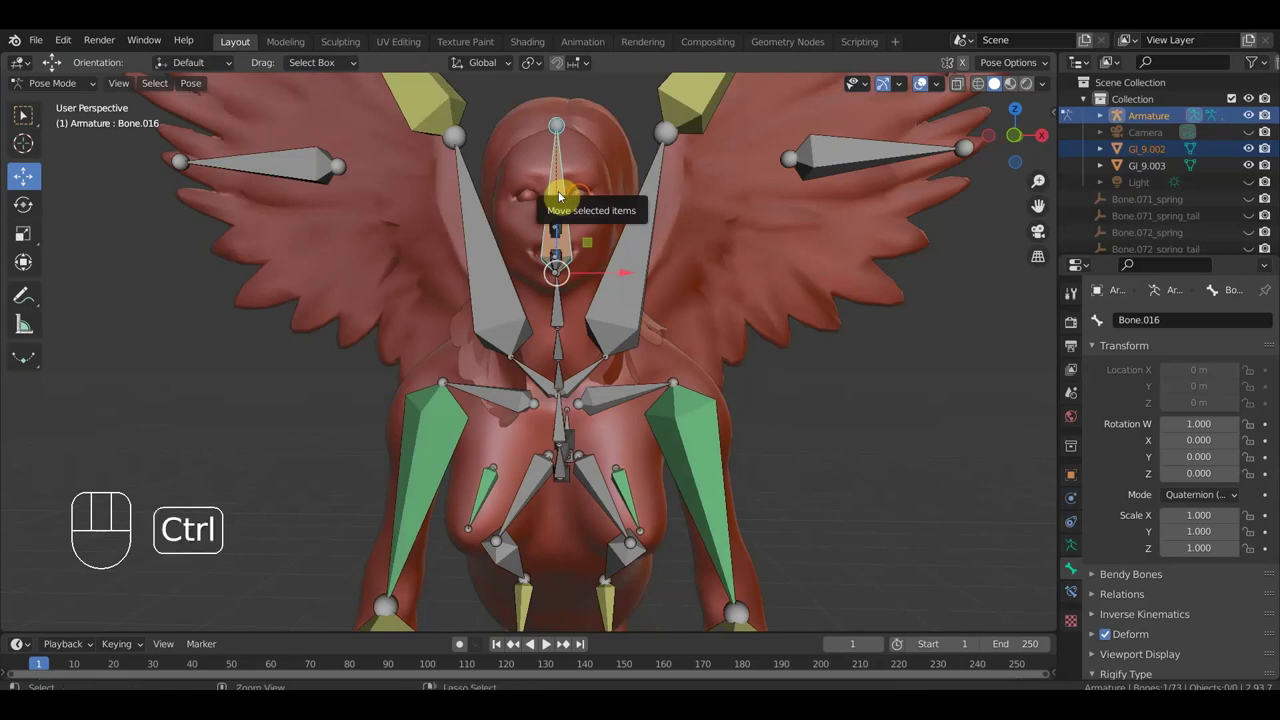
key(ctrl+p)
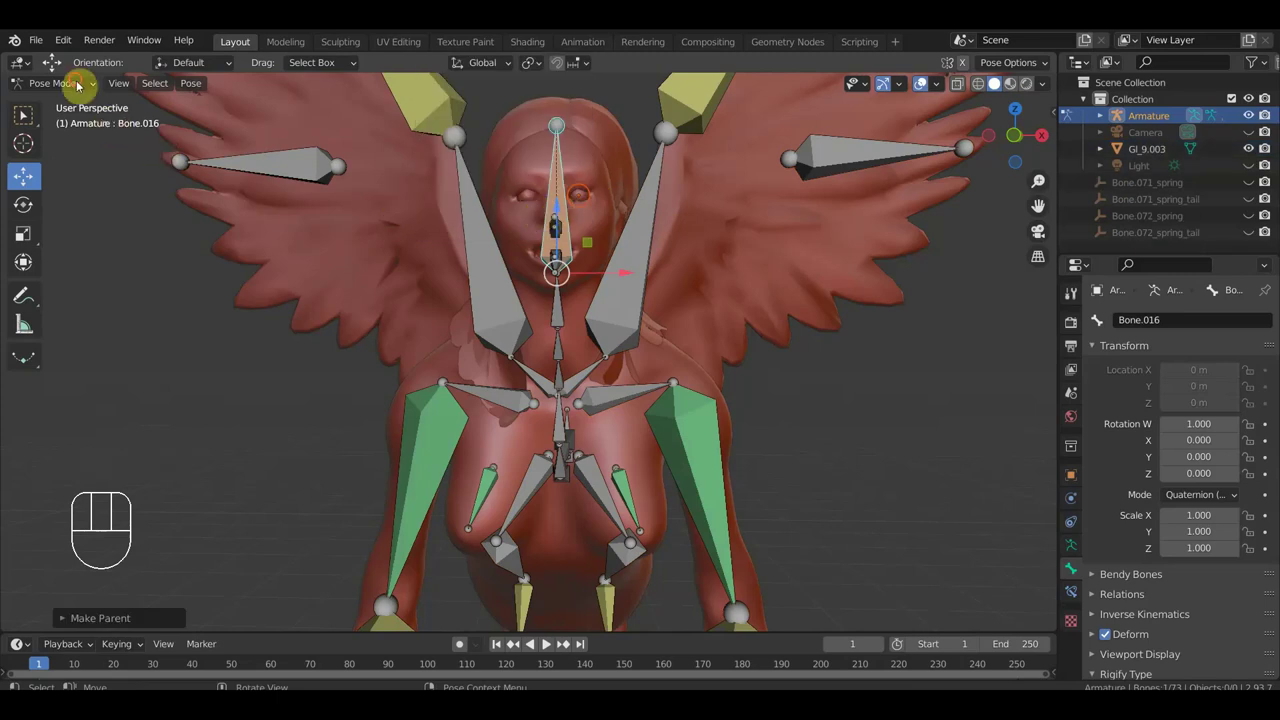
Parent the second eye object to the head bone Bone.016 the same way.
drag(81, 85, 73, 109)
click(535, 201)
click(565, 212)
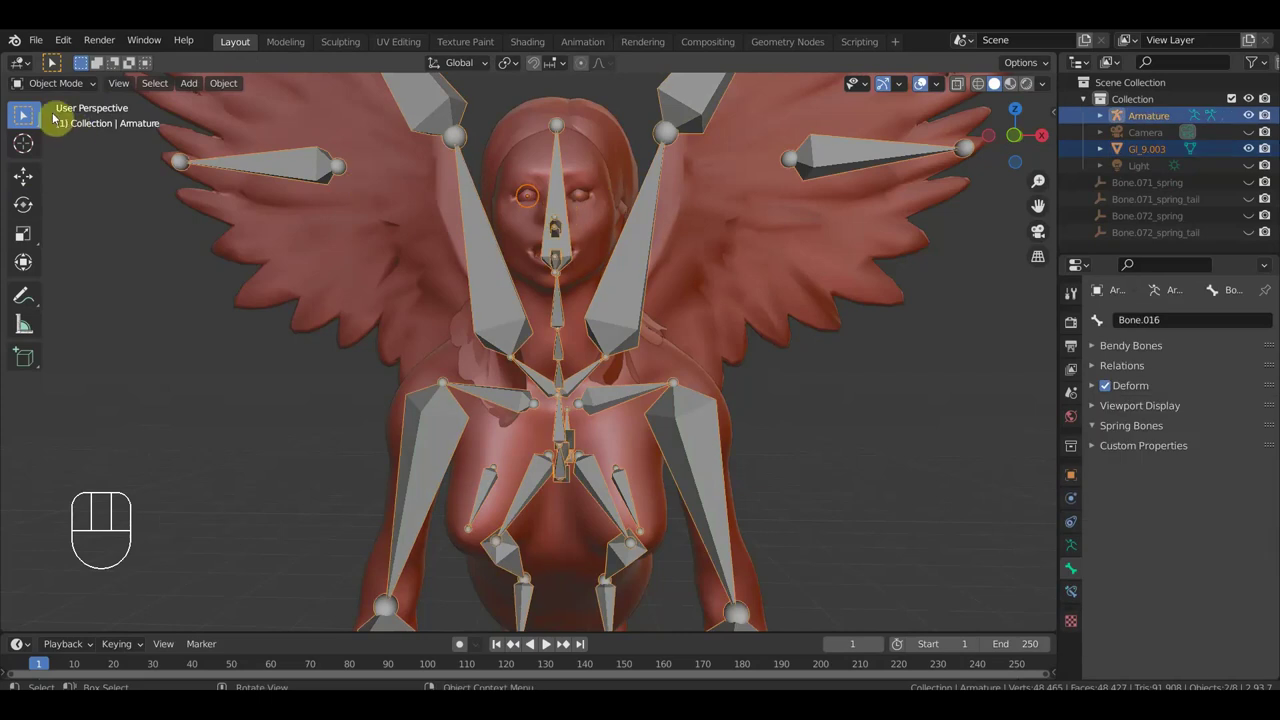
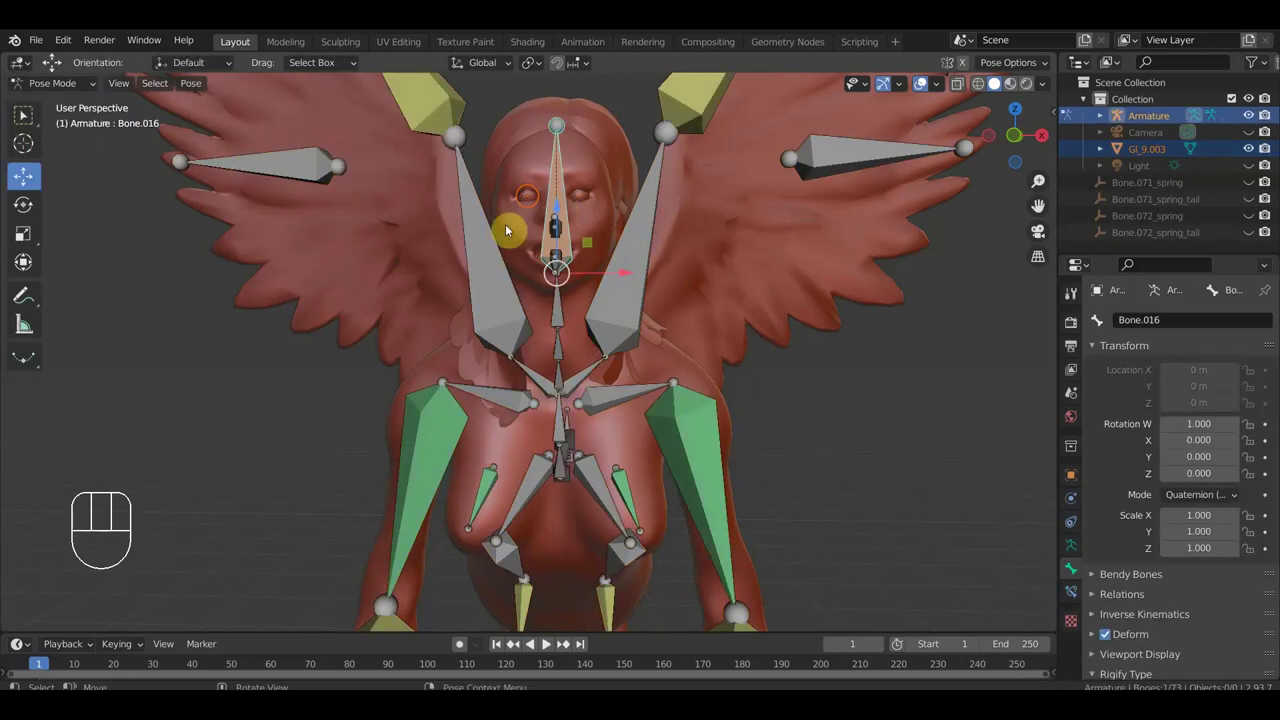
drag(563, 199, 565, 193)
key(ctrl+p)
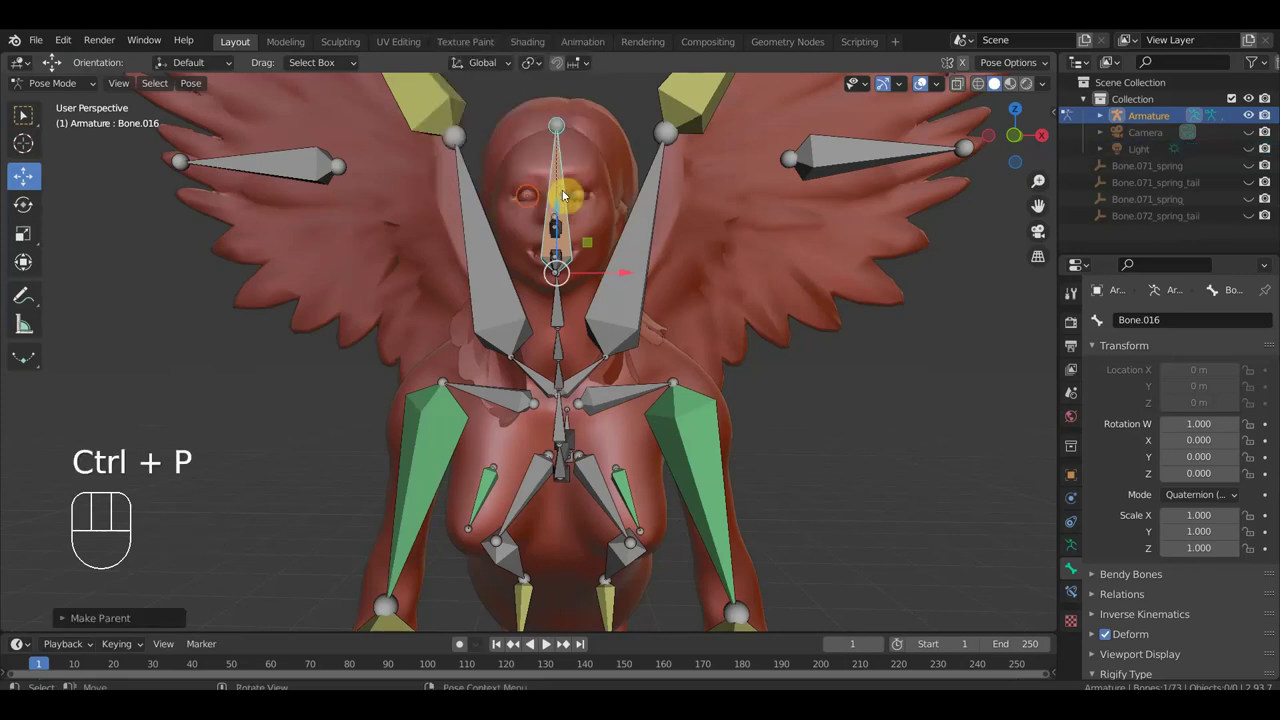
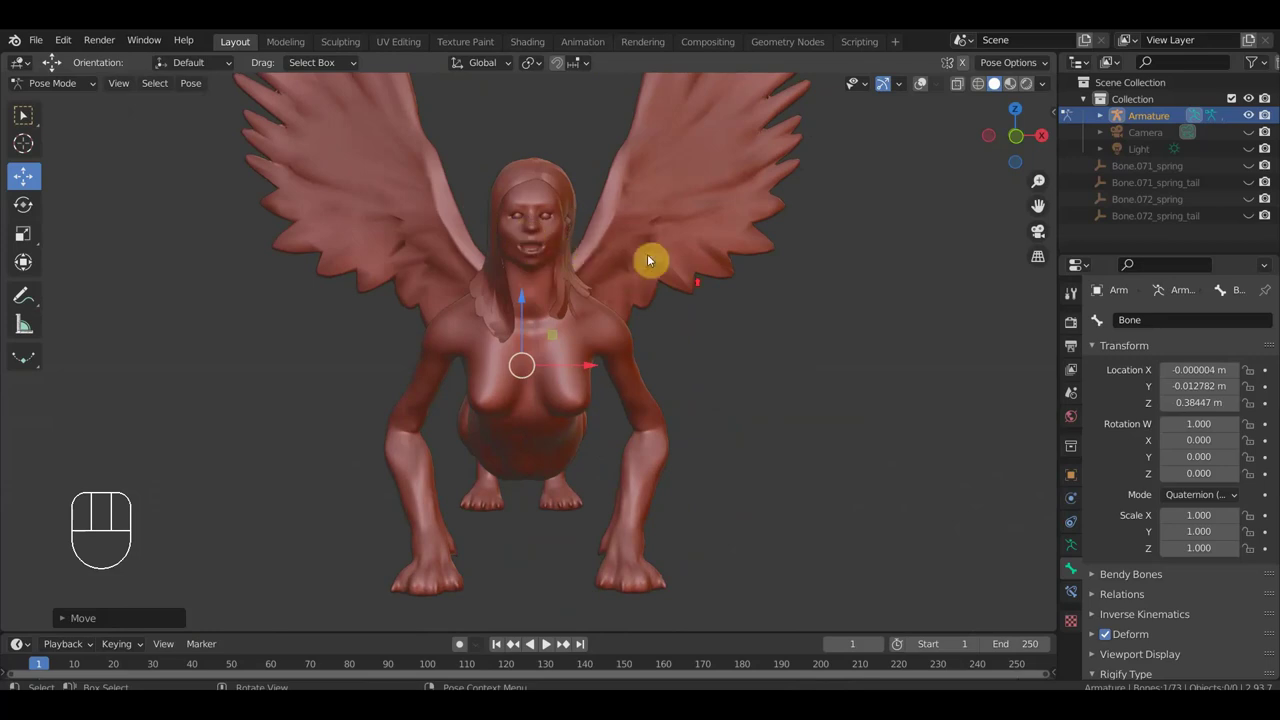
drag(698, 286, 725, 288)
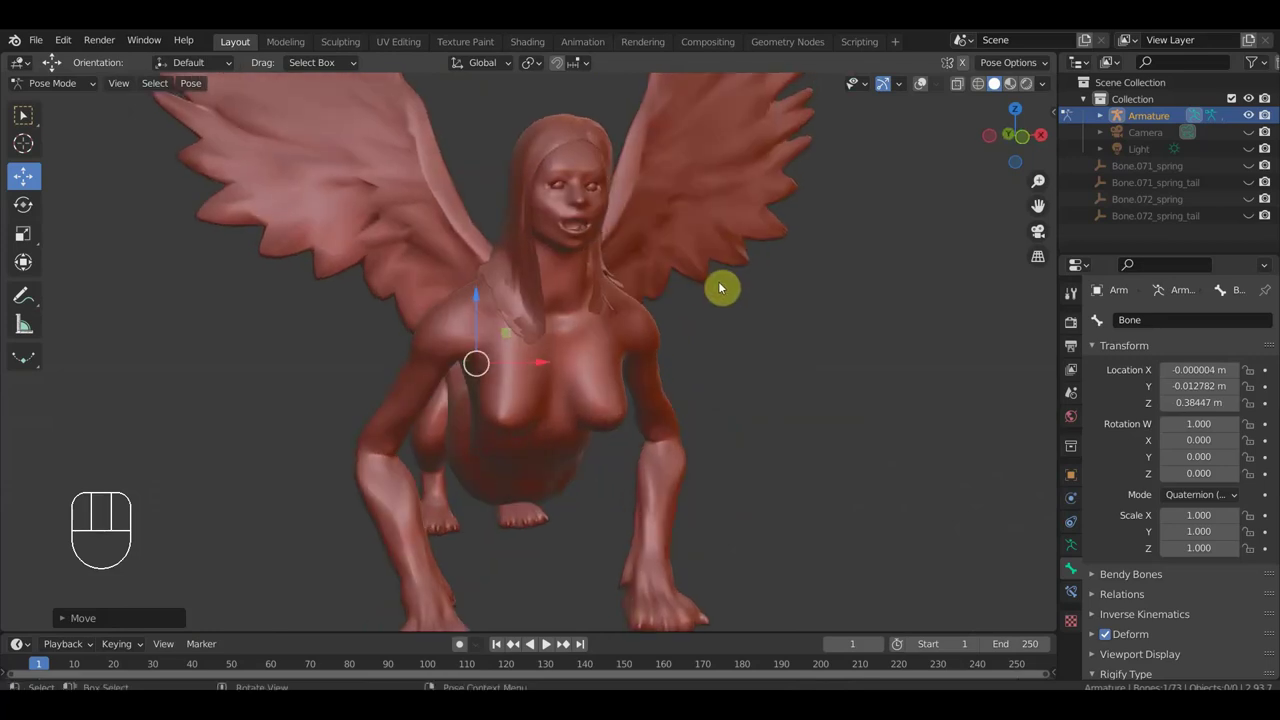
click(33, 123)
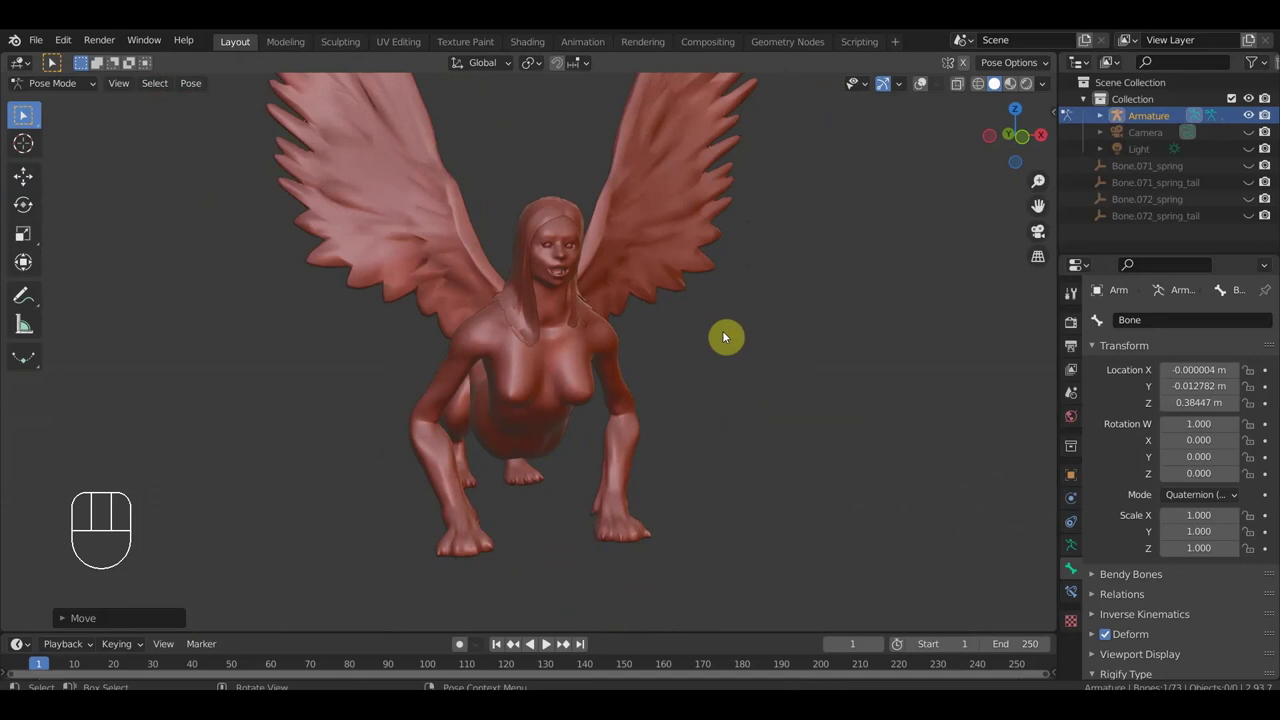
drag(726, 321, 723, 344)
drag(722, 344, 712, 339)
drag(712, 339, 654, 347)
drag(667, 330, 704, 278)
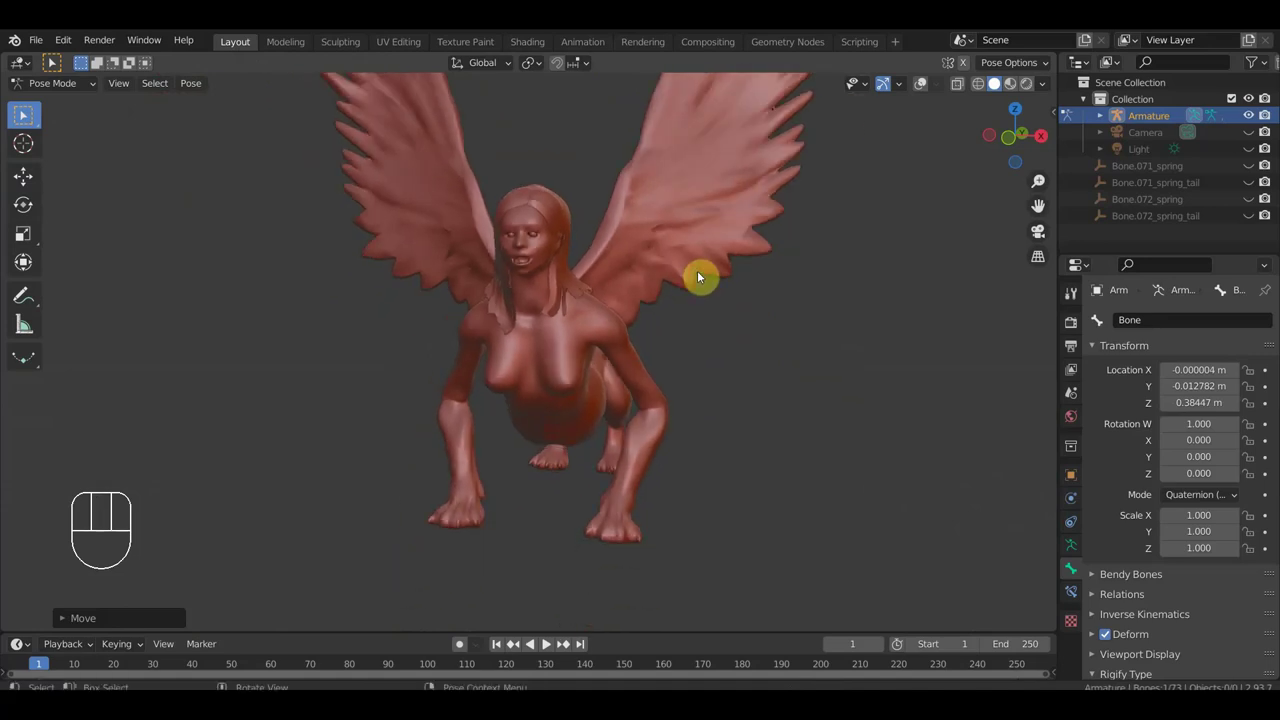